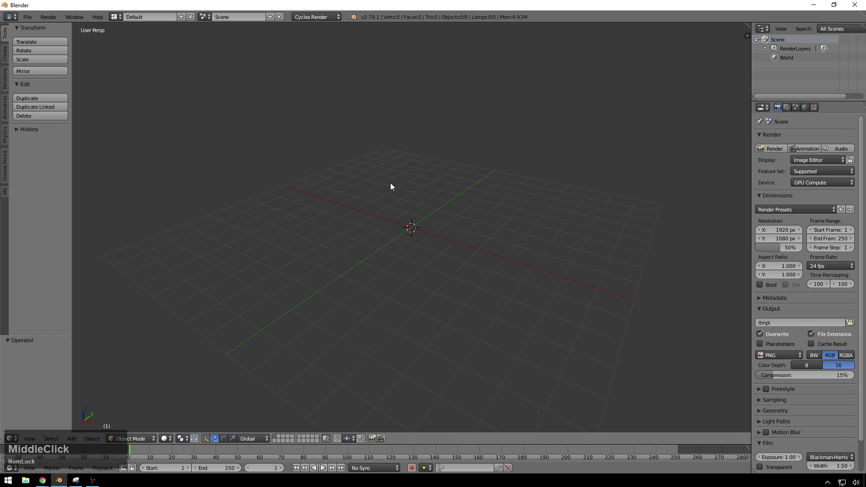
# - Review the input settings in User Preferences and close them without changes
pyautogui.click(345, 144)
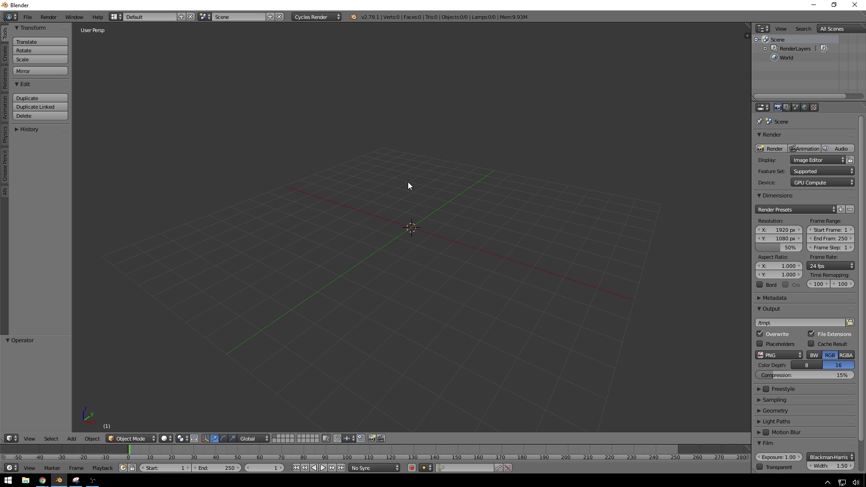
pyautogui.middleClick(455, 250)
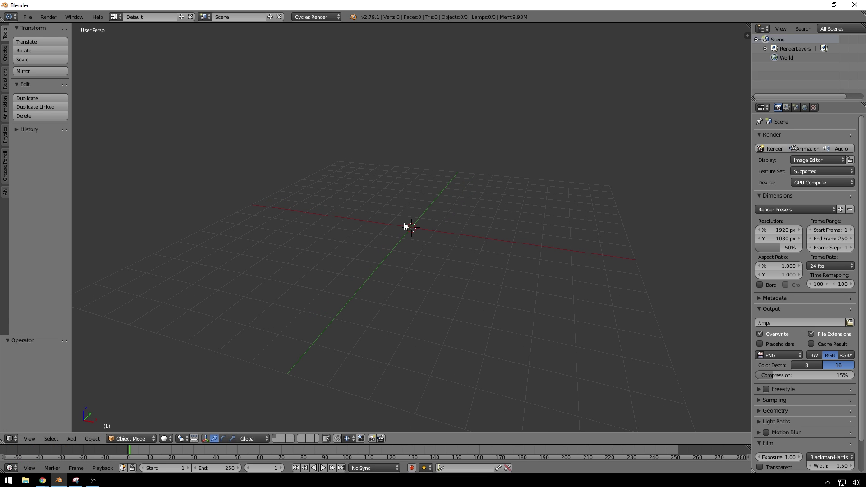
pyautogui.click(370, 214)
pyautogui.press('ctrl+alt+u')
pyautogui.click(288, 8)
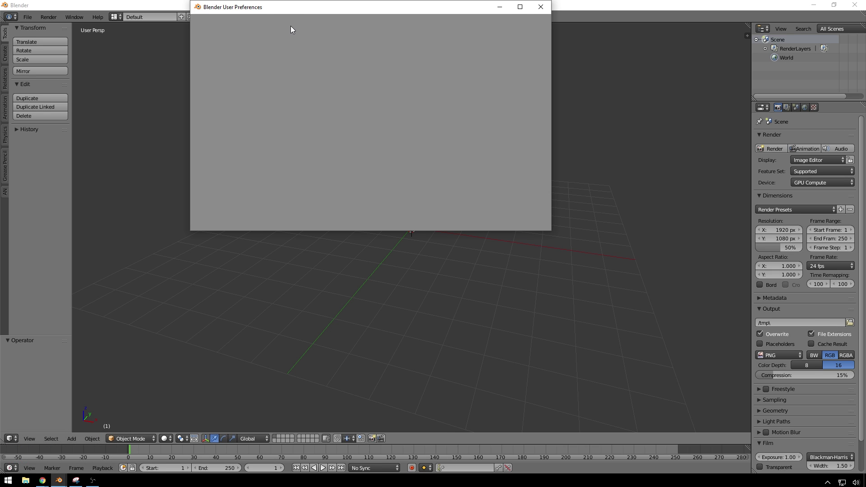
pyautogui.click(319, 72)
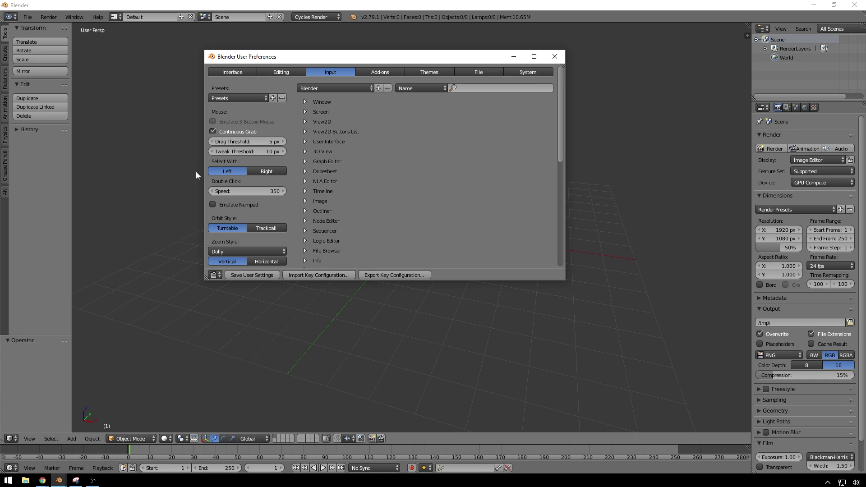
pyautogui.click(564, 59)
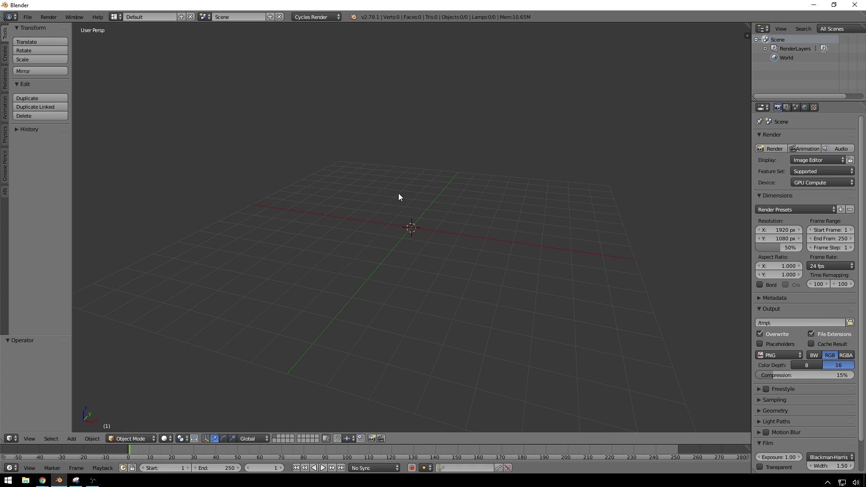
# - Add a Text object to the scene via Shift+A and face the view toward it
pyautogui.click(449, 224)
pyautogui.press('a')
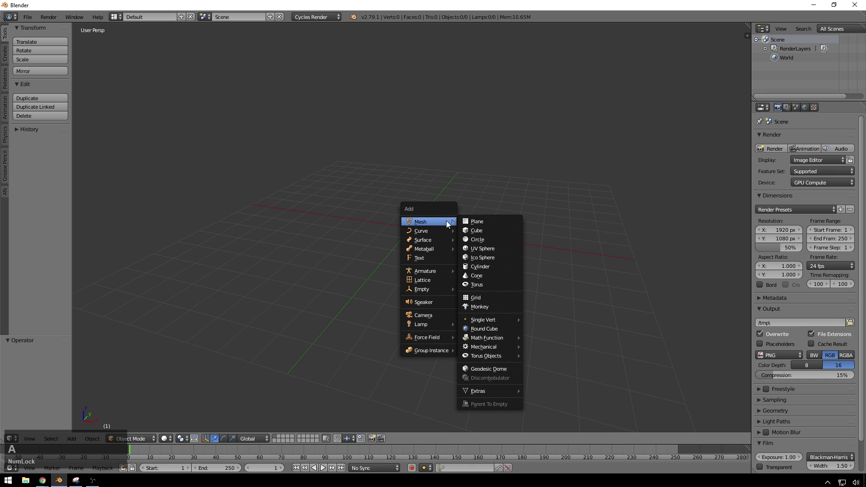
pyautogui.click(440, 260)
pyautogui.middleClick(438, 240)
pyautogui.scroll(3)
pyautogui.click(847, 110)
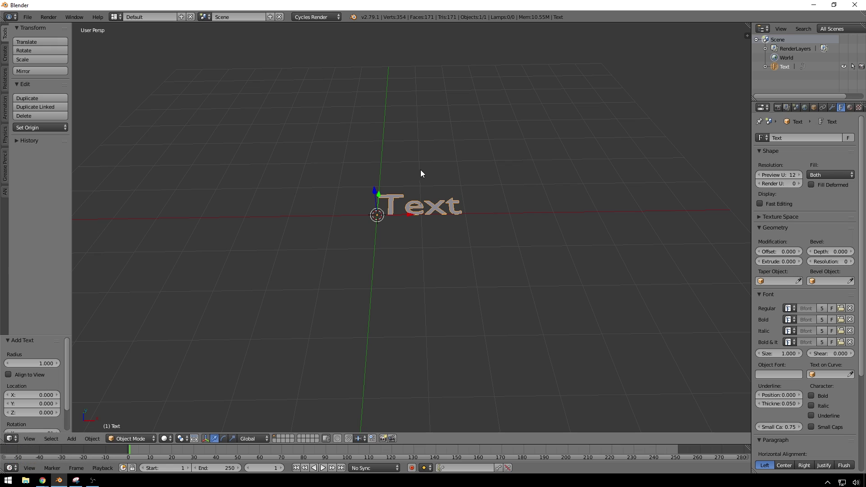
pyautogui.click(490, 177)
# - Replace the placeholder text so the object reads 'SHEEP!' and finish editing
pyautogui.press('Tab')
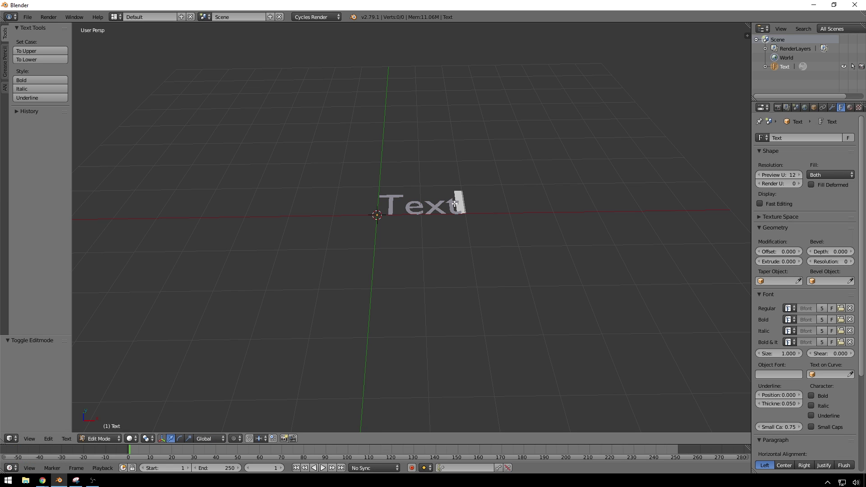
pyautogui.press('BackSpace')
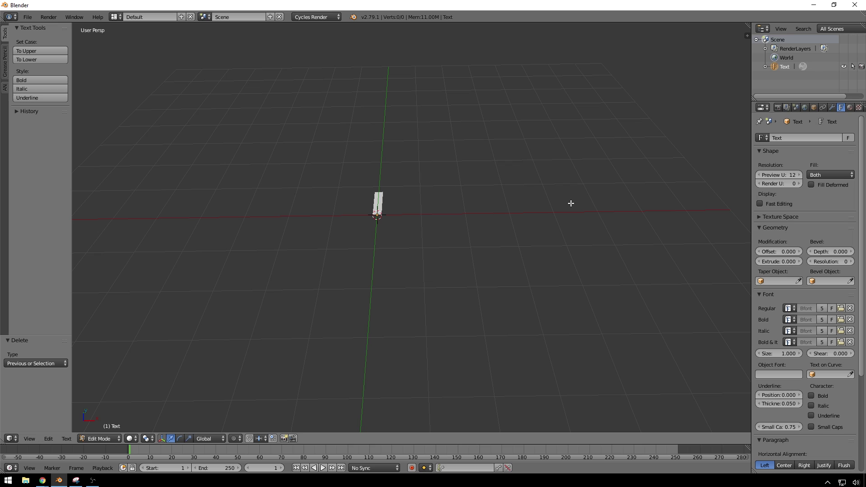
pyautogui.press('shift+Num_Lock')
pyautogui.write('sheep')
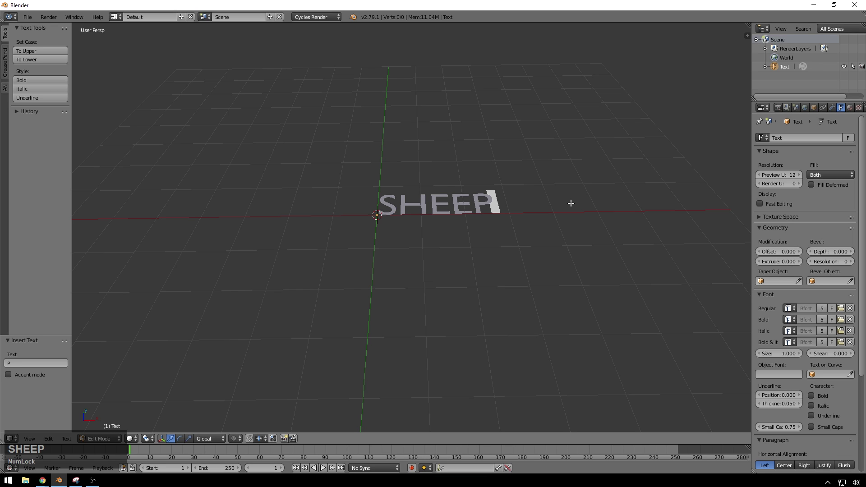
pyautogui.press('shift+Num_Lock')
pyautogui.press('1')
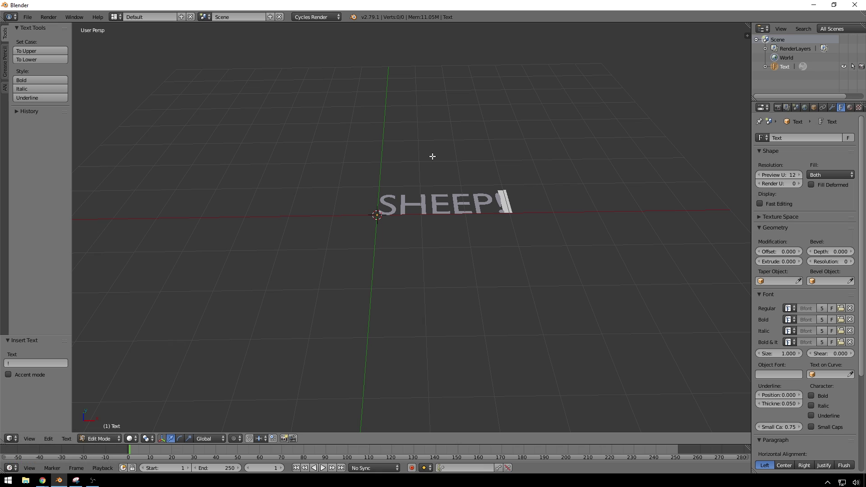
pyautogui.press('Tab')
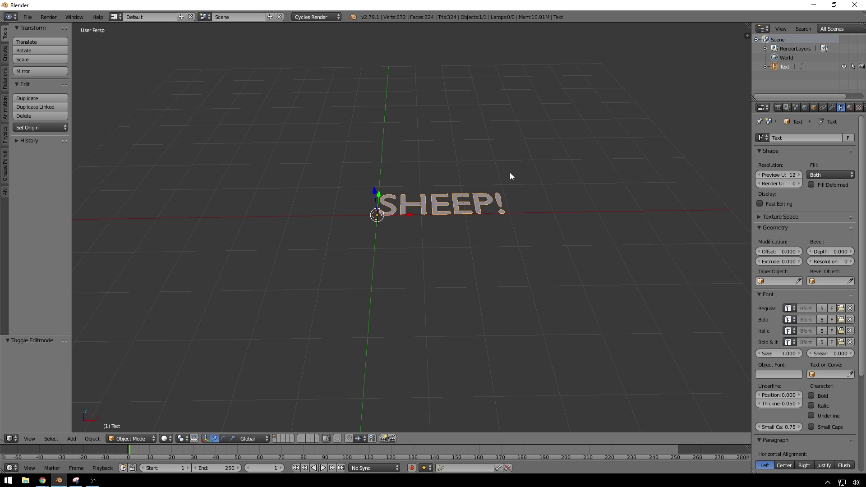
# - Rotate the SHEEP! text 90 degrees around the X axis so it stands upright
pyautogui.press('r')
pyautogui.write('rx')
pyautogui.press('KP_9')
pyautogui.press('KP_0')
pyautogui.press('KP_Enter')
pyautogui.middleClick(623, 223)
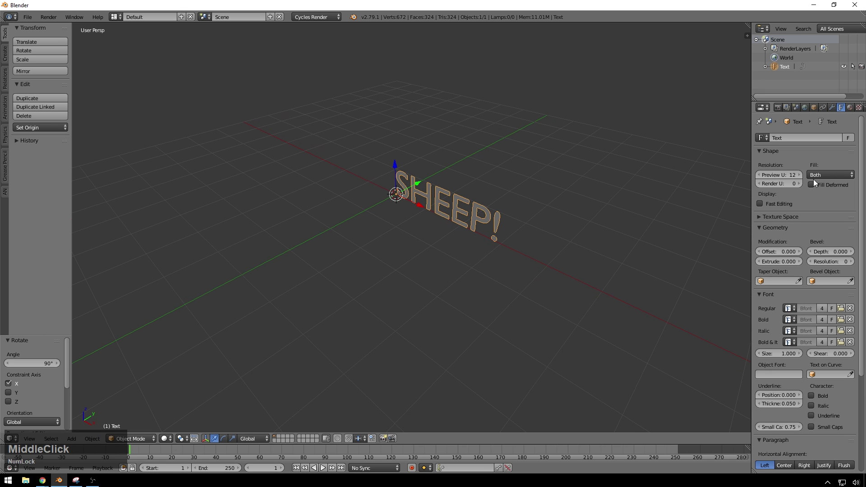
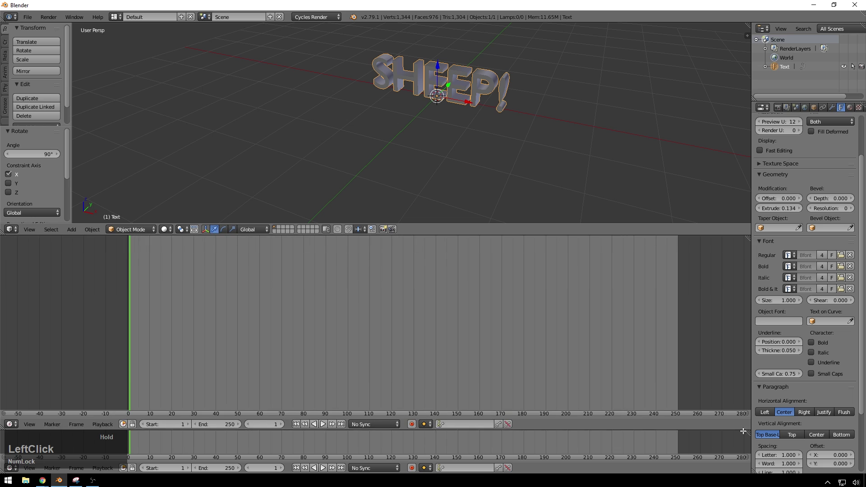
# - Search the Add-ons list for 'animation' to confirm Animation Nodes is enabled
pyautogui.press('F3')
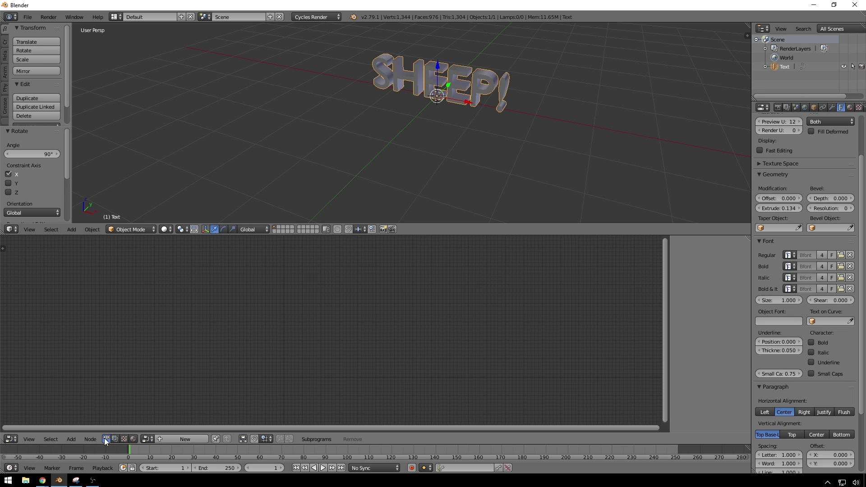
pyautogui.press('ctrl+alt+Num_Lock')
pyautogui.press('ctrl+alt+u')
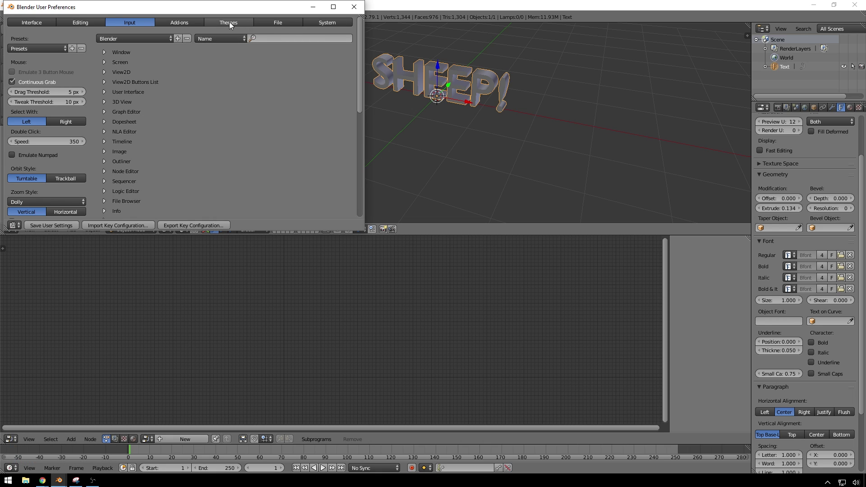
pyautogui.click(209, 24)
pyautogui.click(43, 46)
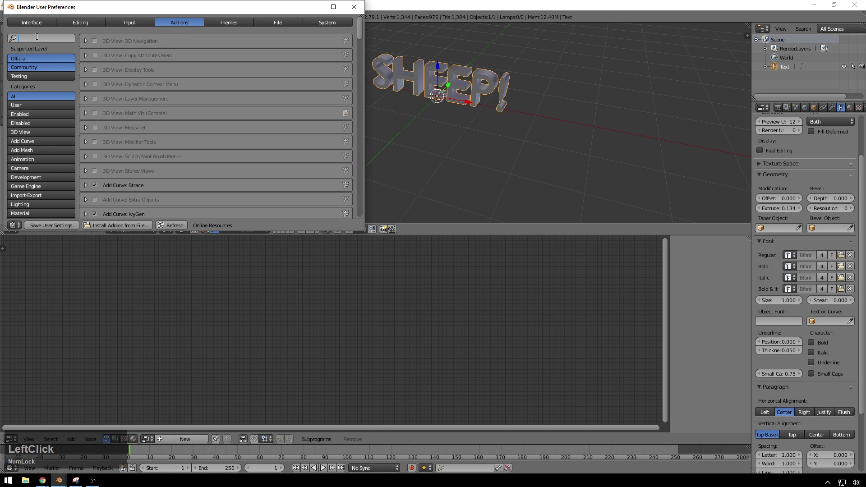
pyautogui.press('a')
pyautogui.write('animation')
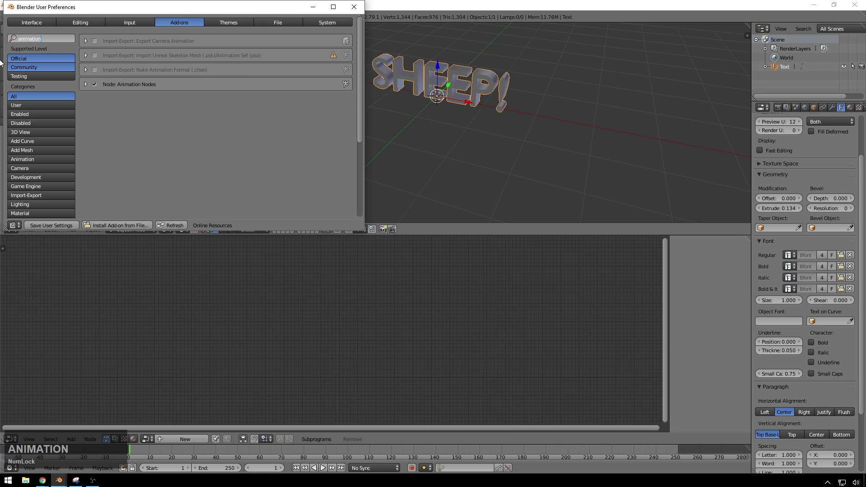
# - Create a new Animation Nodes tree named with 'text animate' in the lower editor
pyautogui.click(356, 12)
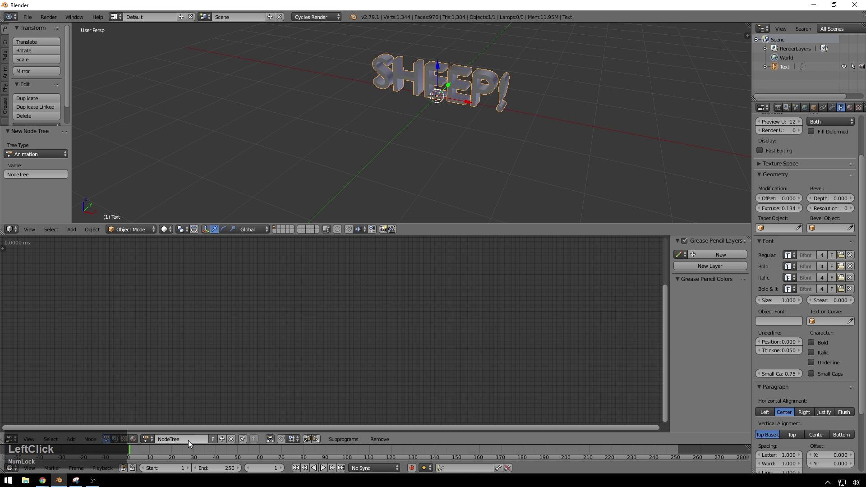
pyautogui.write('text')
pyautogui.press('space')
pyautogui.press('shift+a')
pyautogui.write('anima')
pyautogui.press('BackSpace')
pyautogui.write('n')
pyautogui.press('BackSpace')
pyautogui.write('imate')
pyautogui.press('Return')
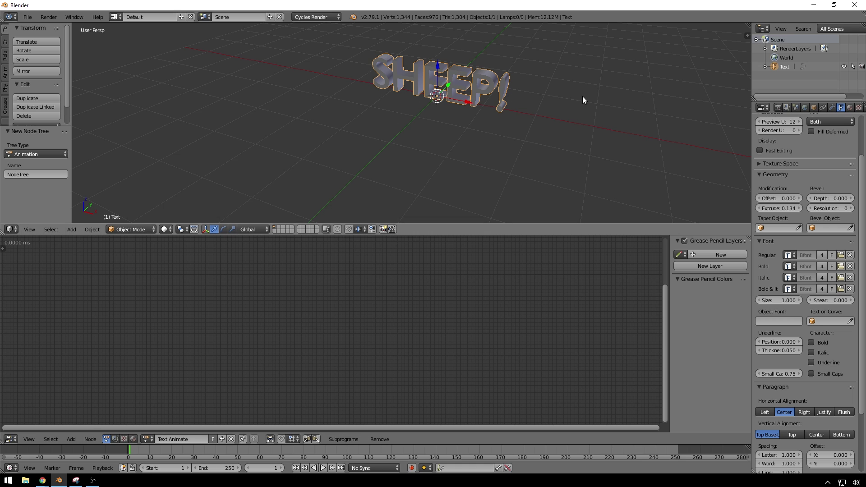
# - Add a Separate Text Object node with the SHEEP! text as its source
pyautogui.click(216, 279)
pyautogui.press('shift+a')
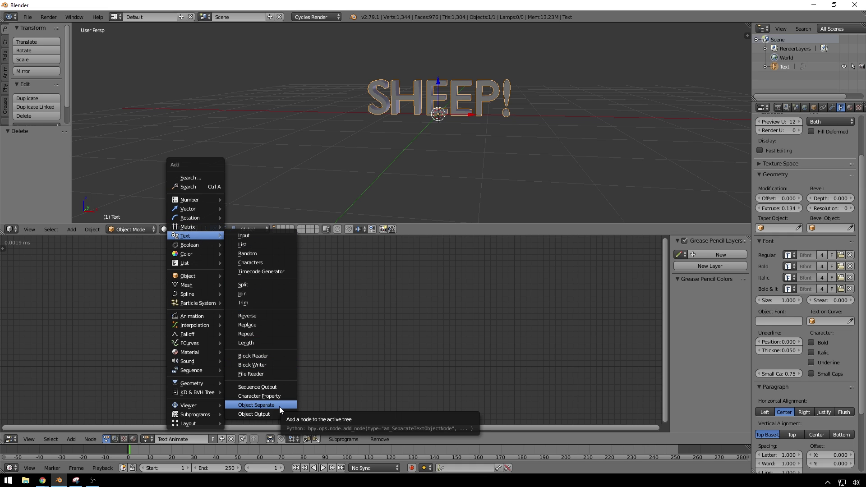
pyautogui.click(282, 410)
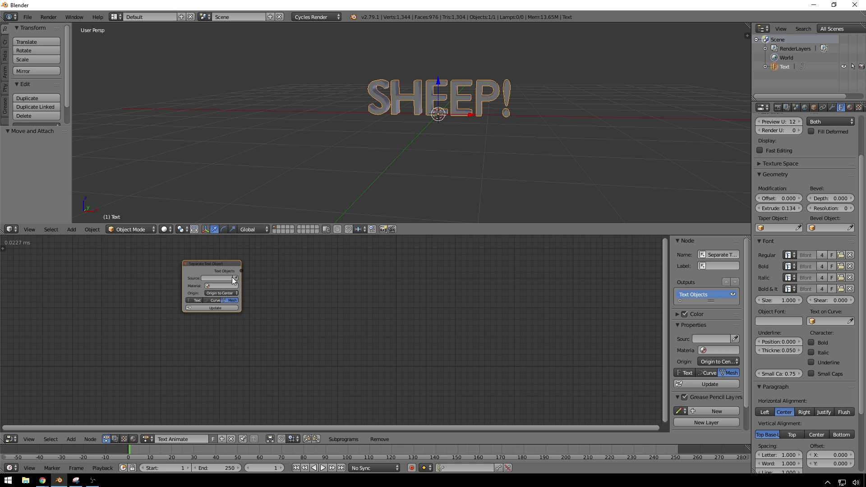
pyautogui.click(237, 279)
pyautogui.scroll(3)
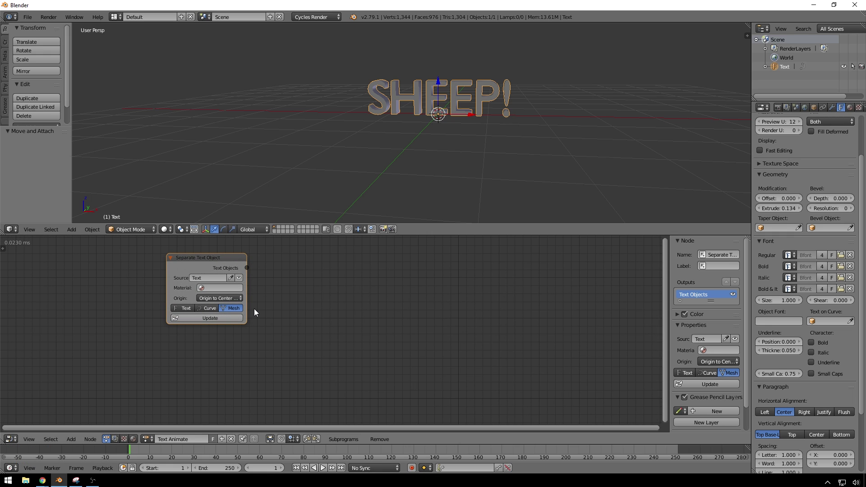
pyautogui.click(349, 310)
# - Add an Object ID Key node via search 'object id' and place it right of the text node
pyautogui.press('a')
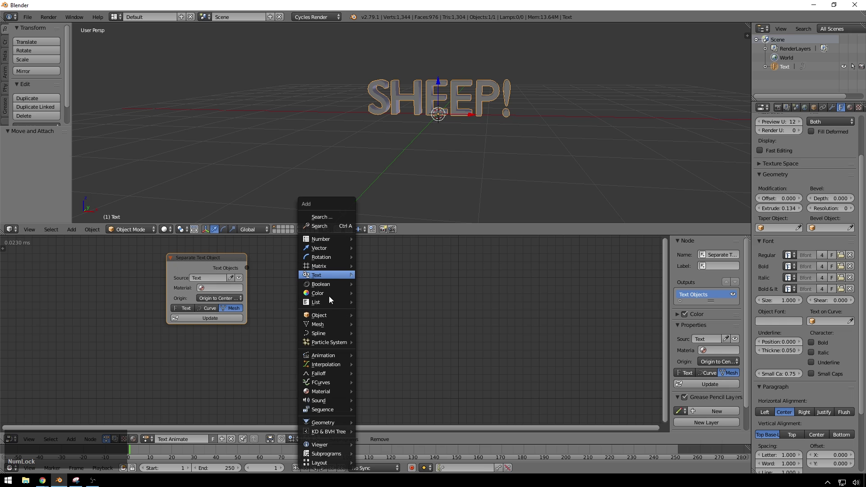
pyautogui.click(322, 229)
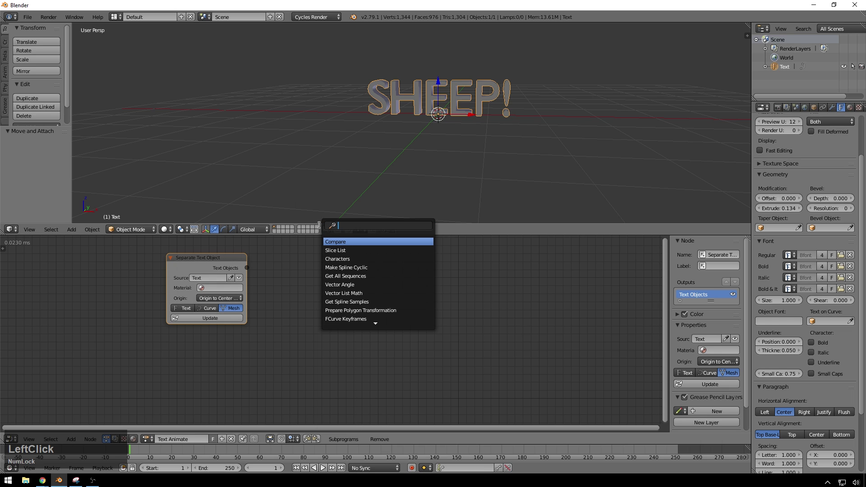
pyautogui.write('obn')
pyautogui.press('BackSpace')
pyautogui.write('ject')
pyautogui.press('space')
pyautogui.press('i')
pyautogui.write('id')
pyautogui.press('Return')
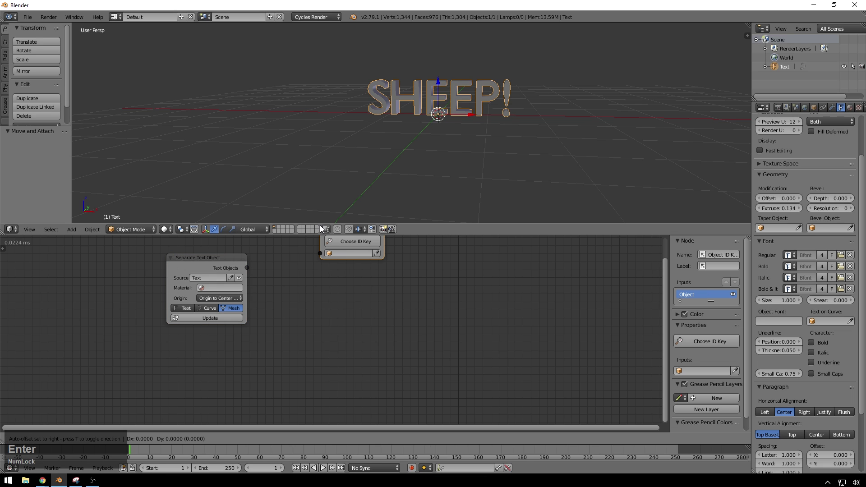
pyautogui.click(307, 288)
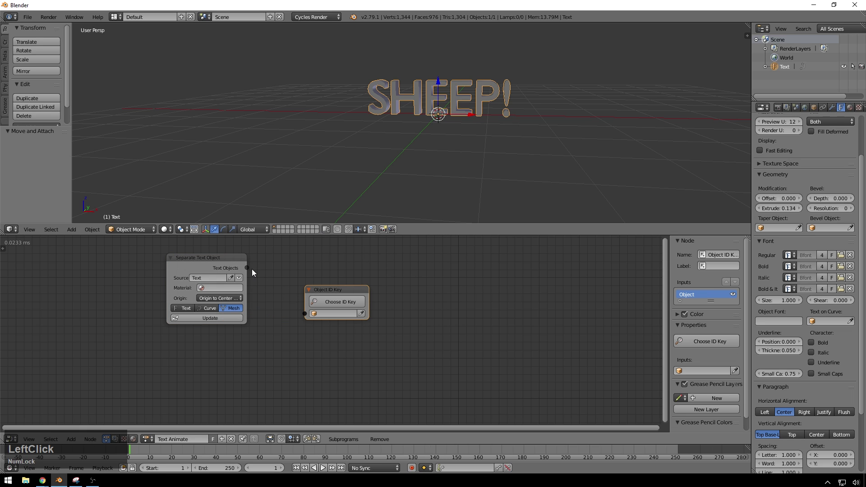
# - Connect the text parts into the Object ID Key node and set its key to Initial Transforms
pyautogui.click(251, 272)
pyautogui.press('Escape')
pyautogui.click(209, 320)
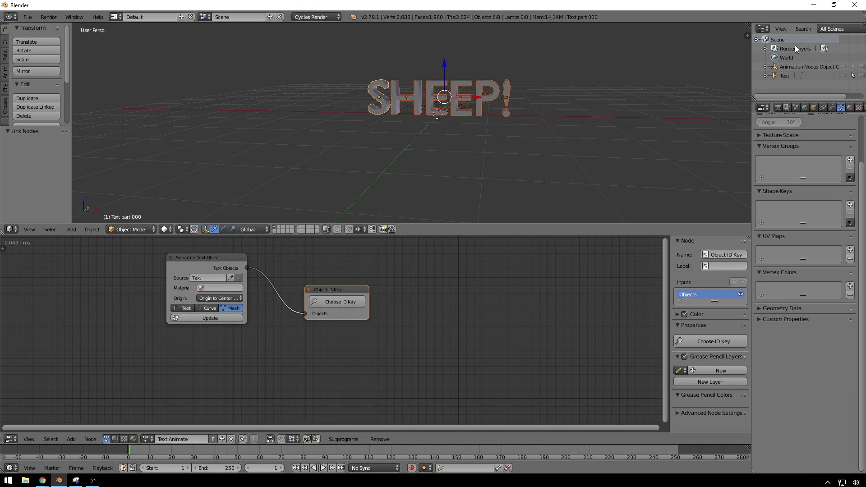
pyautogui.click(333, 306)
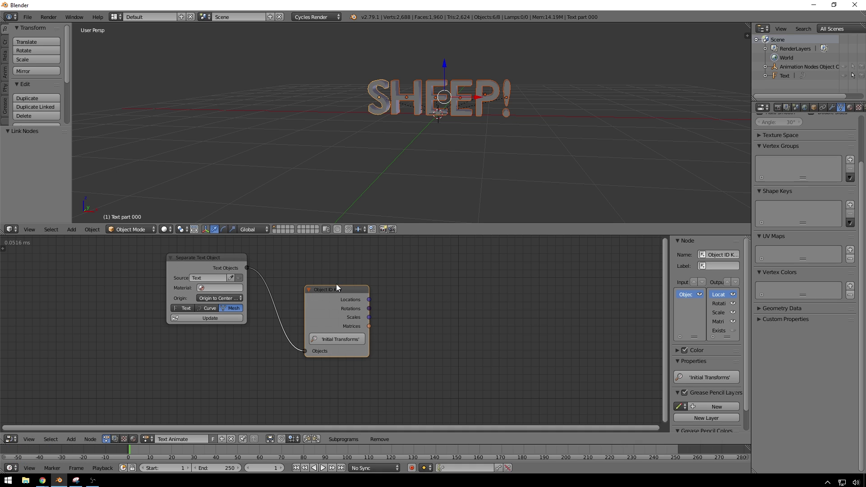
pyautogui.click(337, 292)
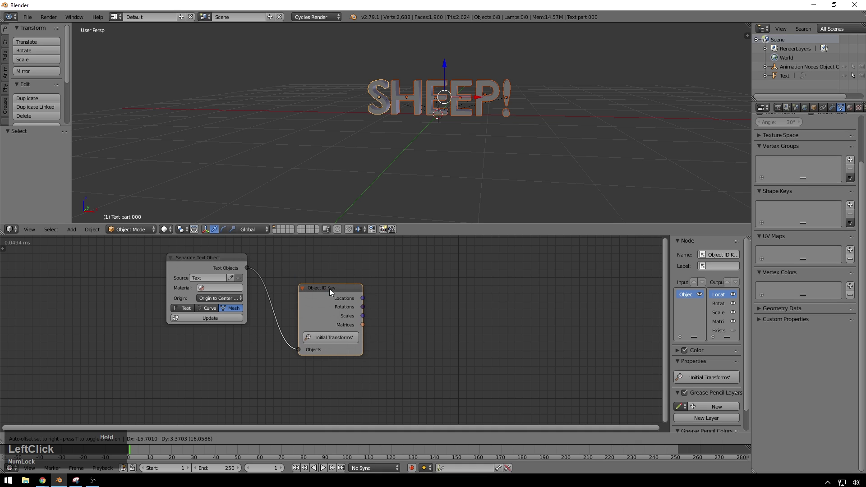
pyautogui.click(474, 296)
# - Add an Object Matrix Output node fed by the text objects and their matrices, and tidy the layout
pyautogui.press('shift+a')
pyautogui.click(443, 285)
pyautogui.press('shift+a')
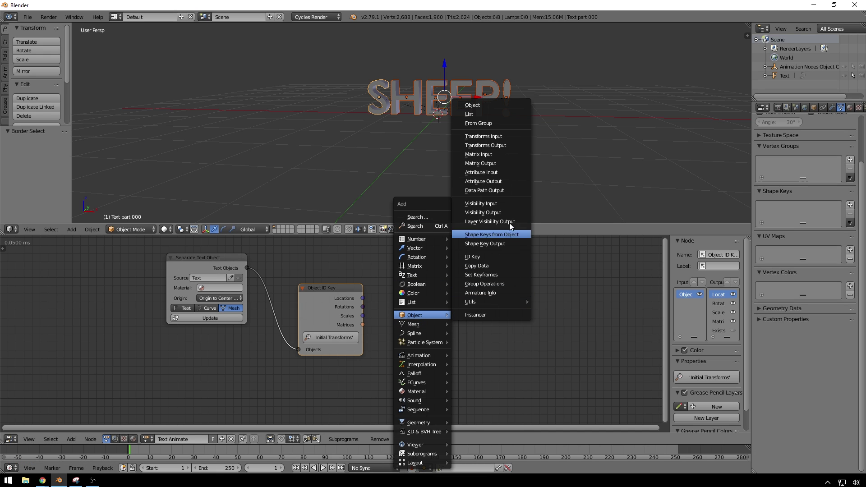
pyautogui.click(491, 167)
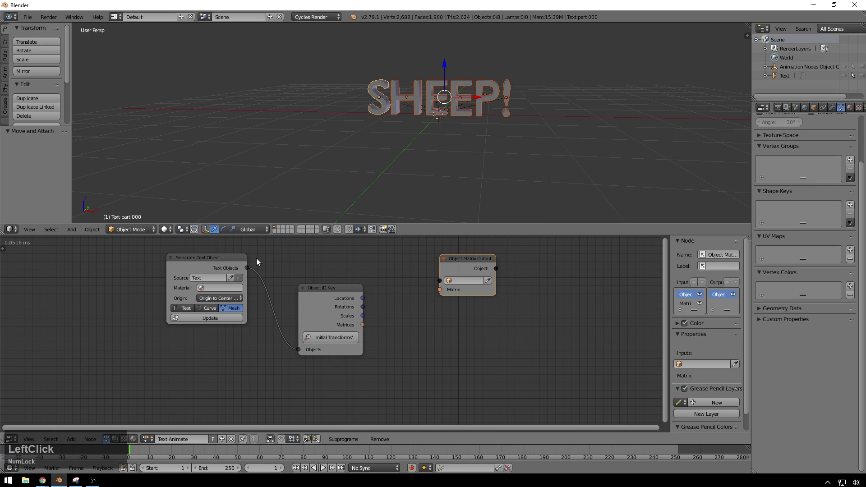
pyautogui.click(249, 272)
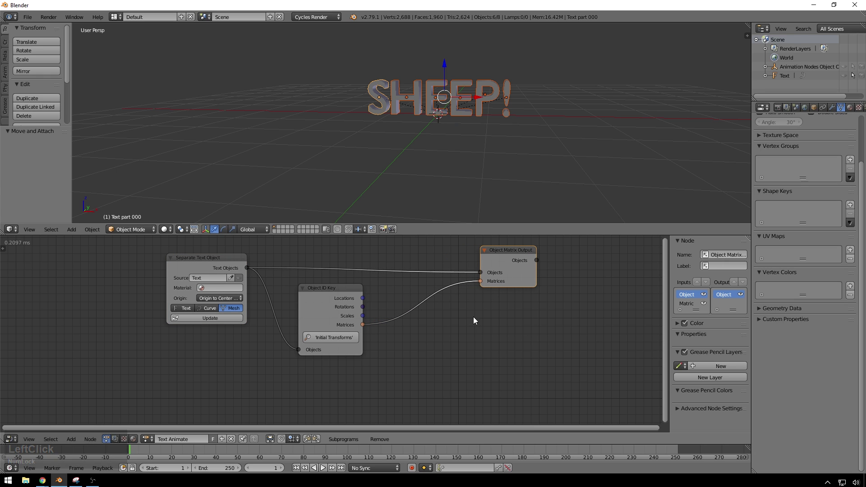
pyautogui.click(328, 297)
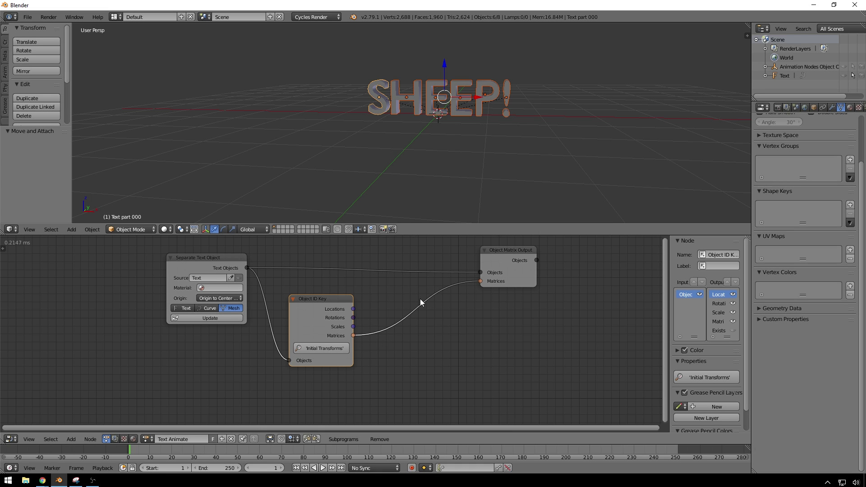
pyautogui.click(519, 261)
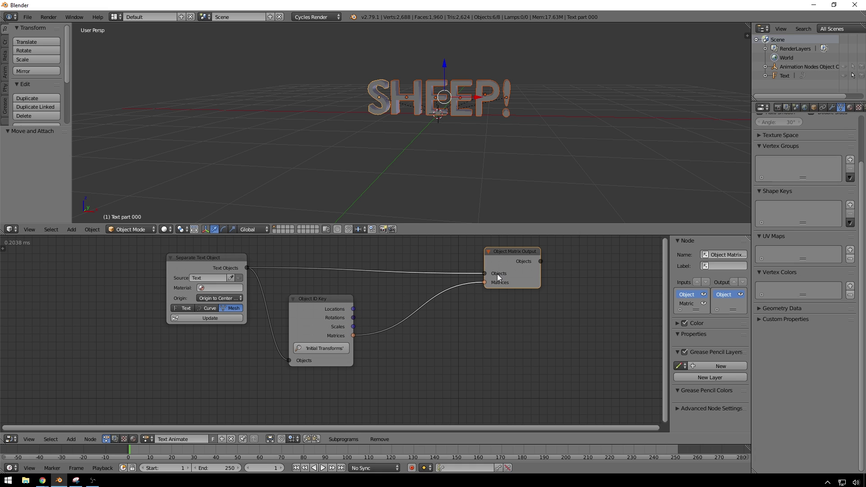
pyautogui.click(516, 260)
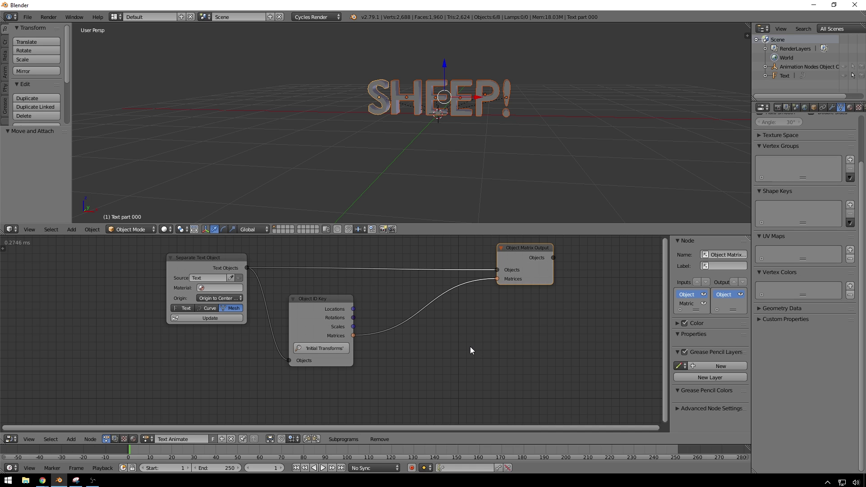
pyautogui.scroll(-3)
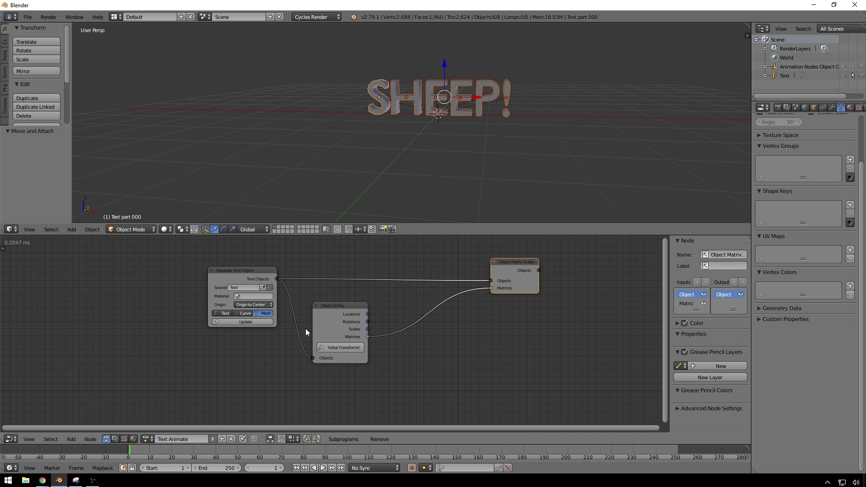
pyautogui.click(525, 285)
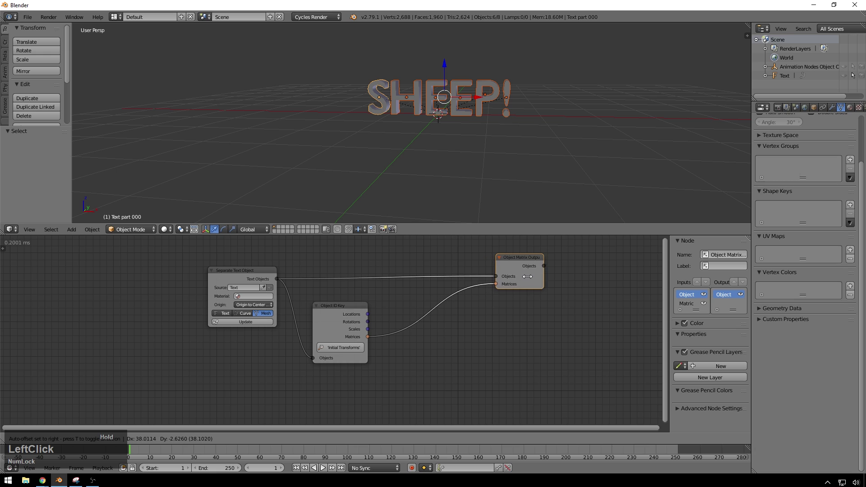
pyautogui.click(348, 312)
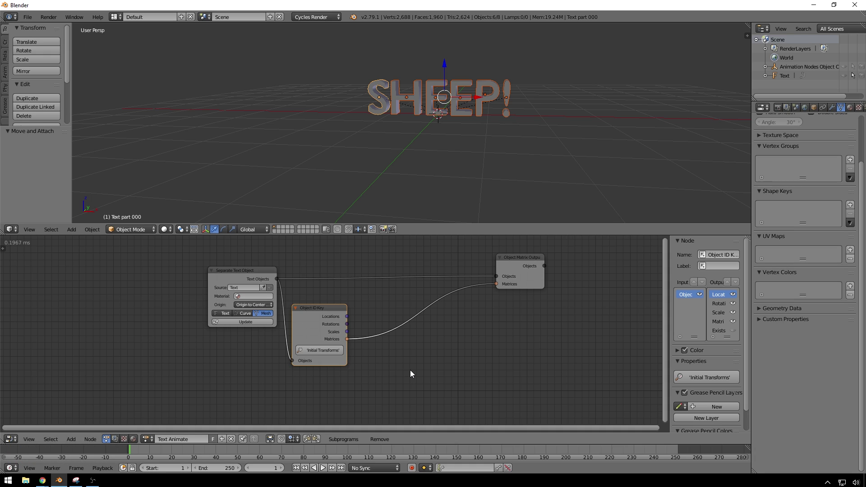
# - Create a subprogram Group named 'Animate On' with its matching group output node
pyautogui.press('shift+a')
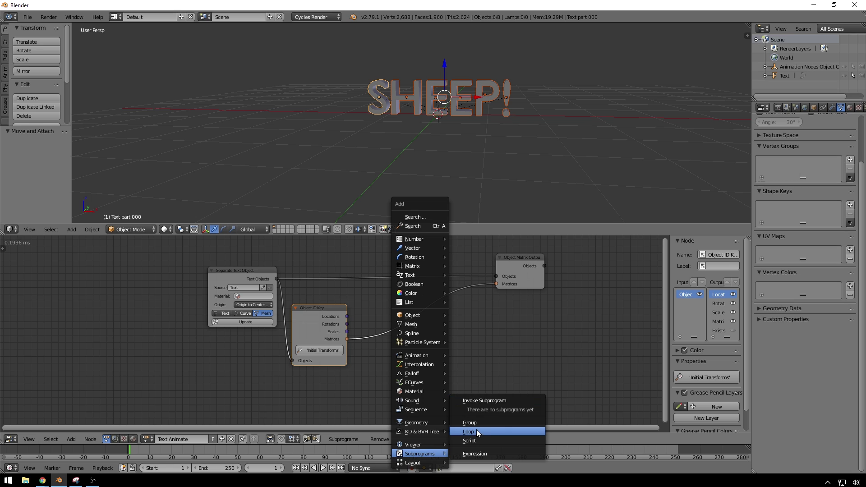
pyautogui.click(473, 426)
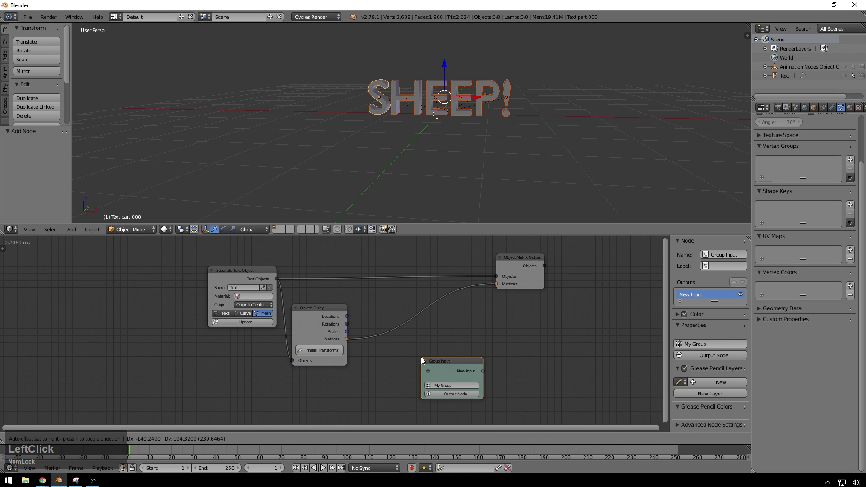
pyautogui.click(420, 358)
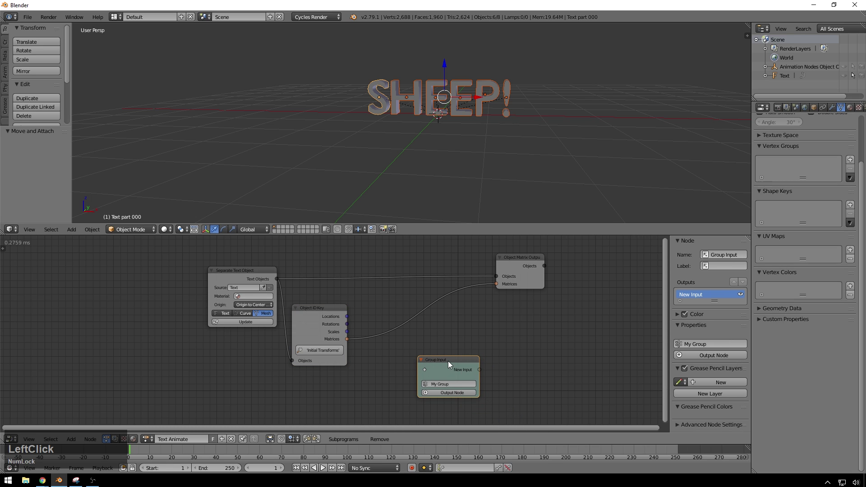
pyautogui.click(453, 387)
pyautogui.write('animate')
pyautogui.press('space')
pyautogui.write('on')
pyautogui.press('Return')
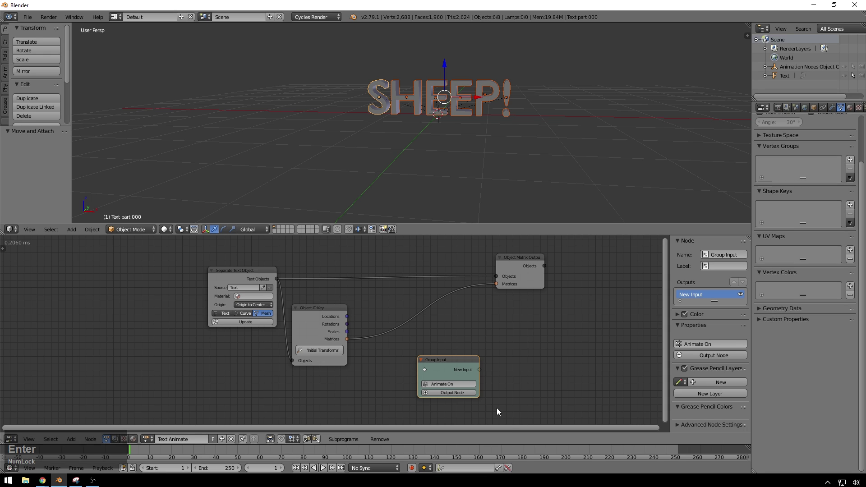
pyautogui.click(464, 394)
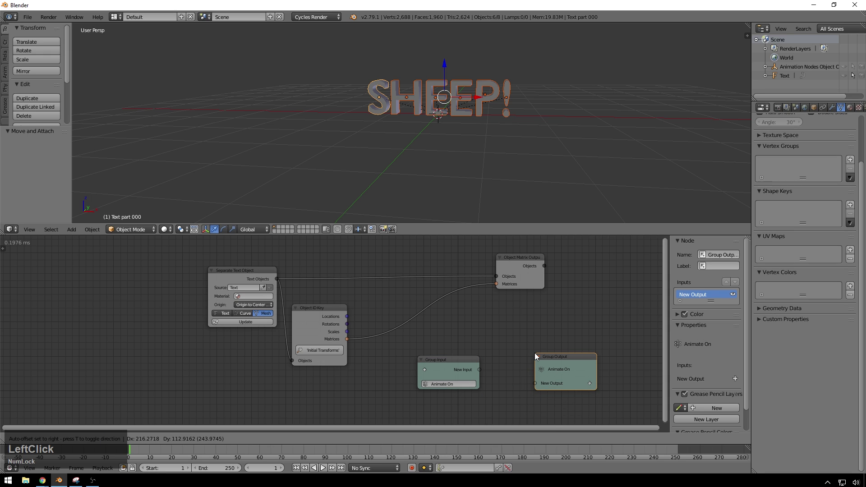
pyautogui.scroll(-3)
pyautogui.middleClick(516, 368)
pyautogui.click(448, 282)
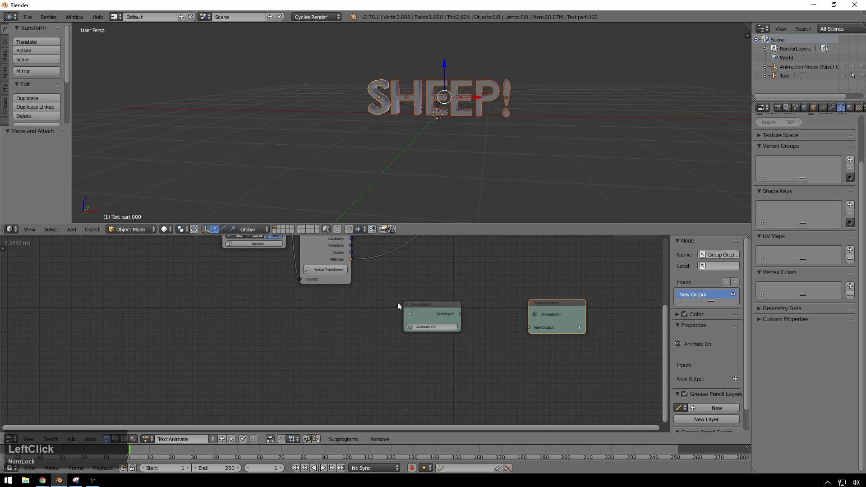
pyautogui.middleClick(496, 280)
pyautogui.click(489, 304)
# - Add an Invoke Animate On node and give the Group Input a Matrix List socket
pyautogui.press('shift+a')
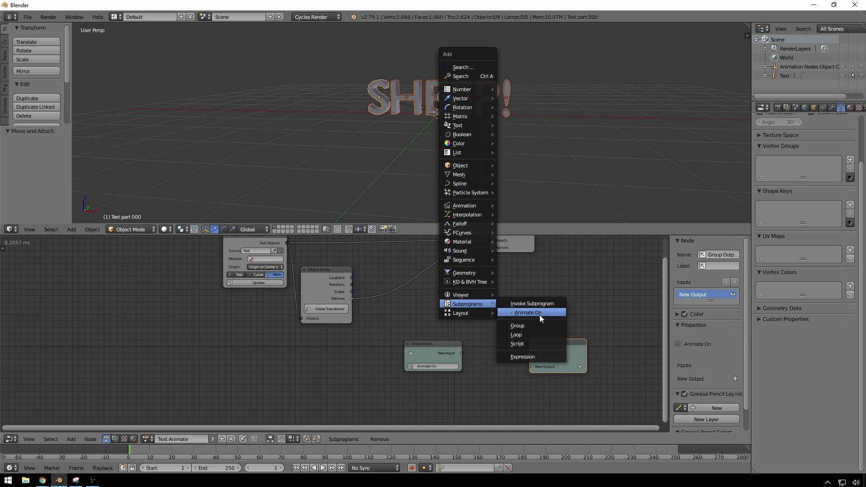
pyautogui.click(535, 316)
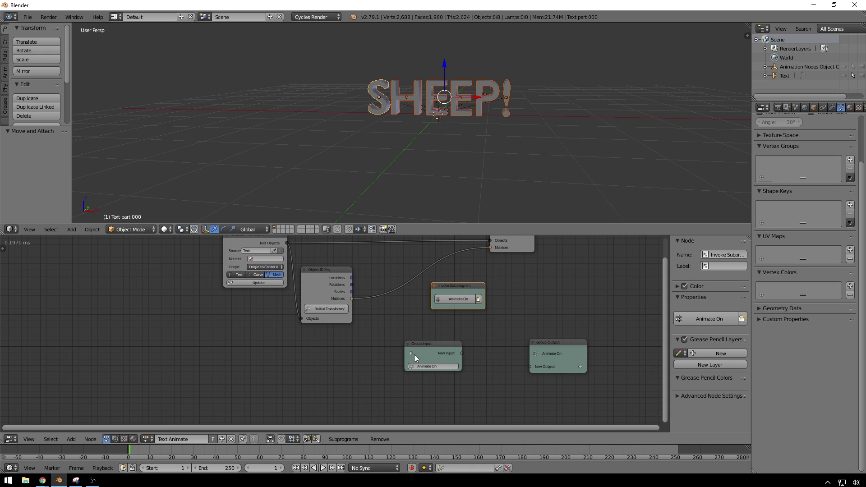
pyautogui.click(444, 354)
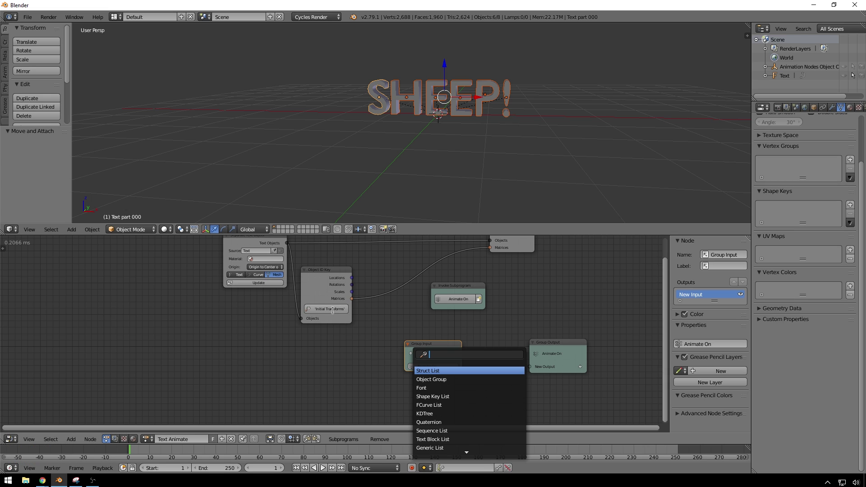
pyautogui.press('m')
pyautogui.write('mat')
pyautogui.press('Return')
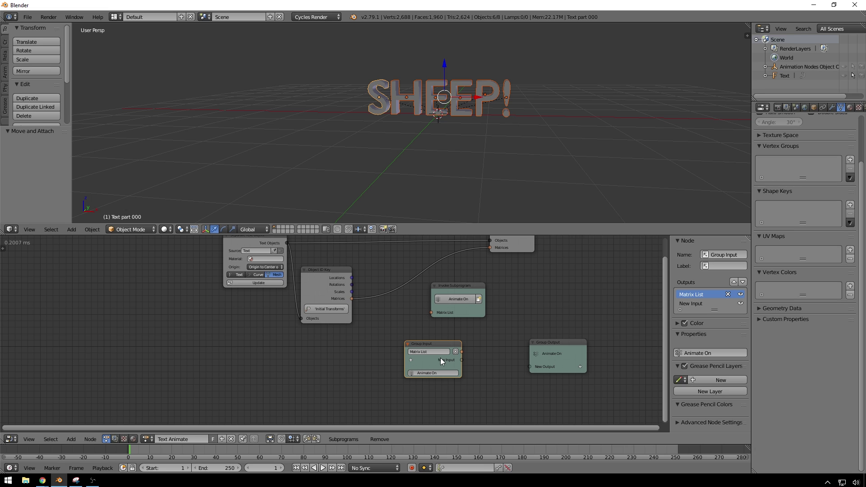
# - Give the Group Output a Matrix List socket as well
pyautogui.click(560, 351)
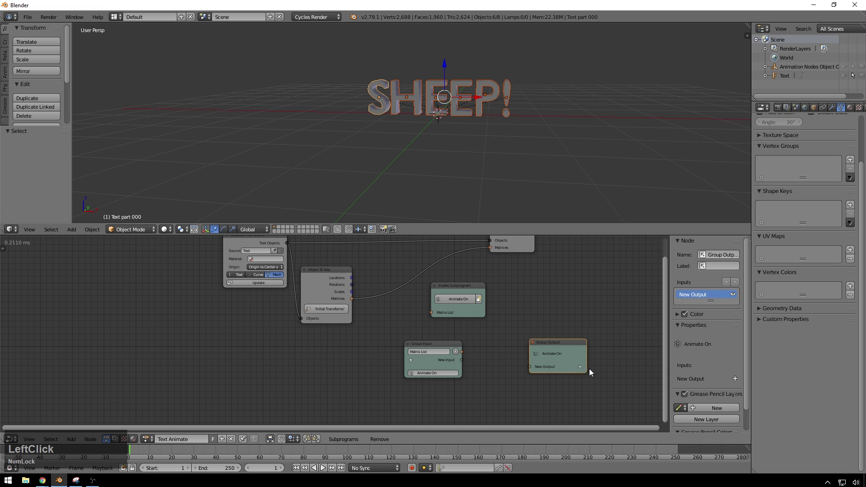
pyautogui.click(582, 371)
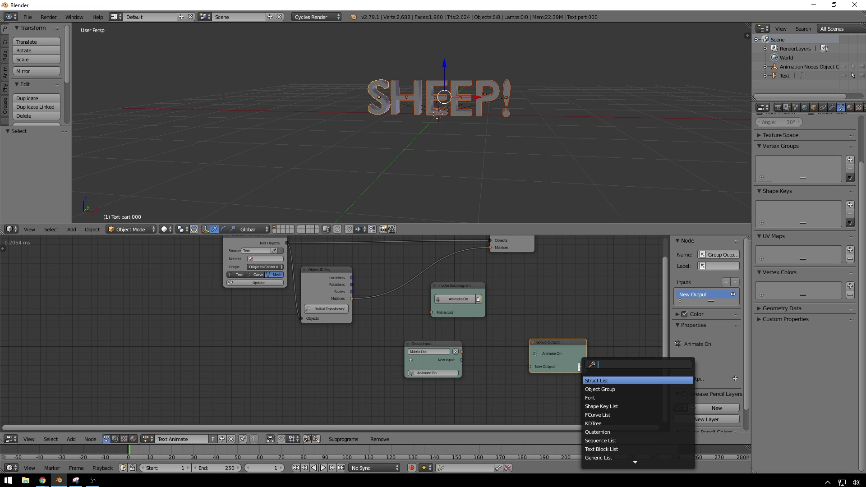
pyautogui.press('m')
pyautogui.write('mat')
pyautogui.press('Down')
pyautogui.press('Return')
# - Drop the Invoke Subprogram node onto the Matrices link into the matrix output
pyautogui.click(465, 287)
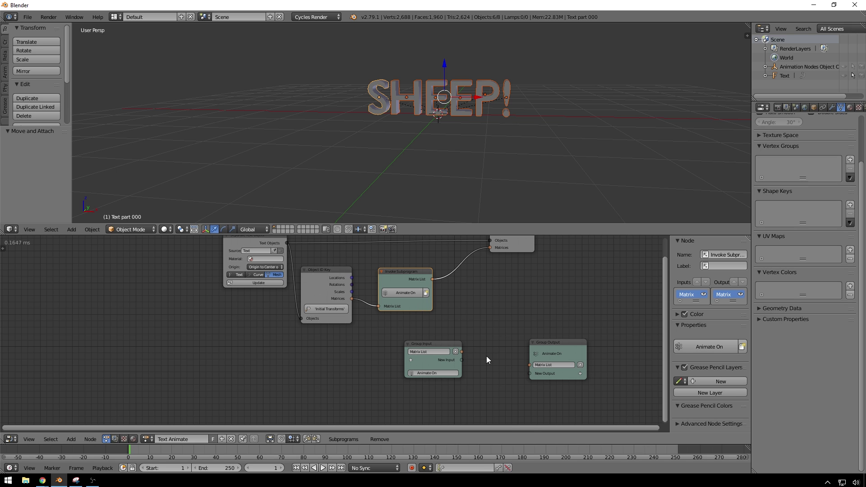
pyautogui.scroll(-3)
pyautogui.middleClick(488, 317)
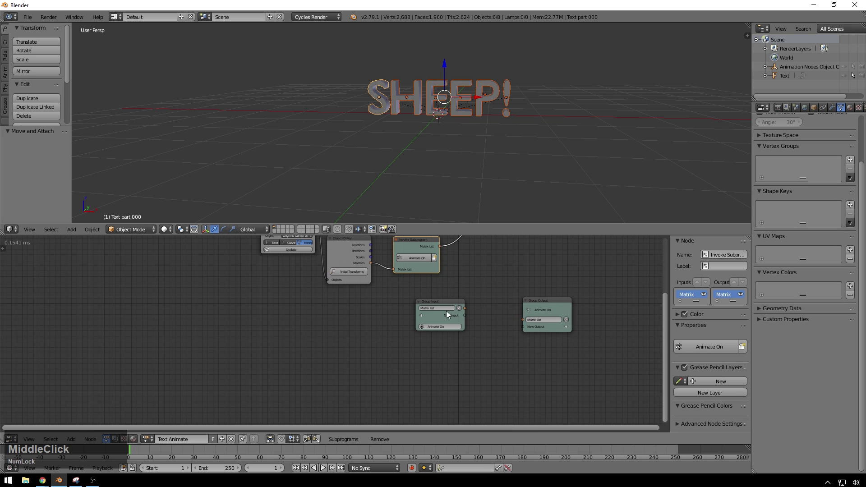
pyautogui.click(348, 337)
# - Add a Frame, put the Group Input and Output nodes inside it, and widen it
pyautogui.press('shift+a')
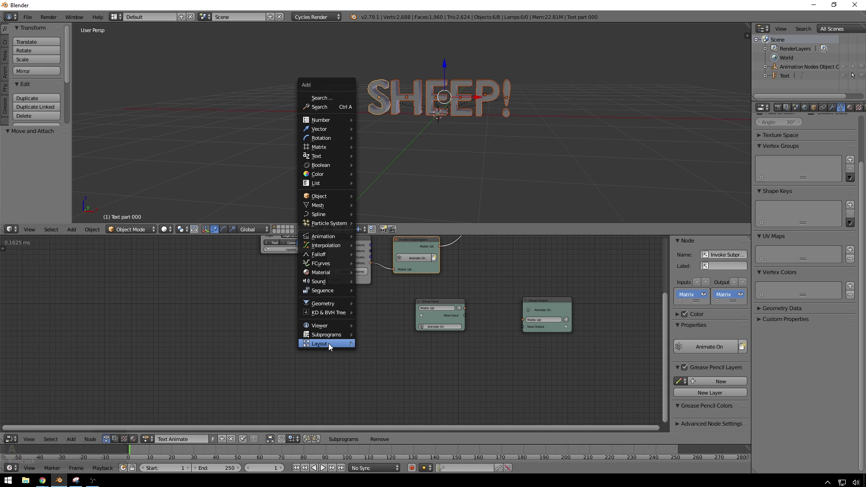
pyautogui.click(384, 347)
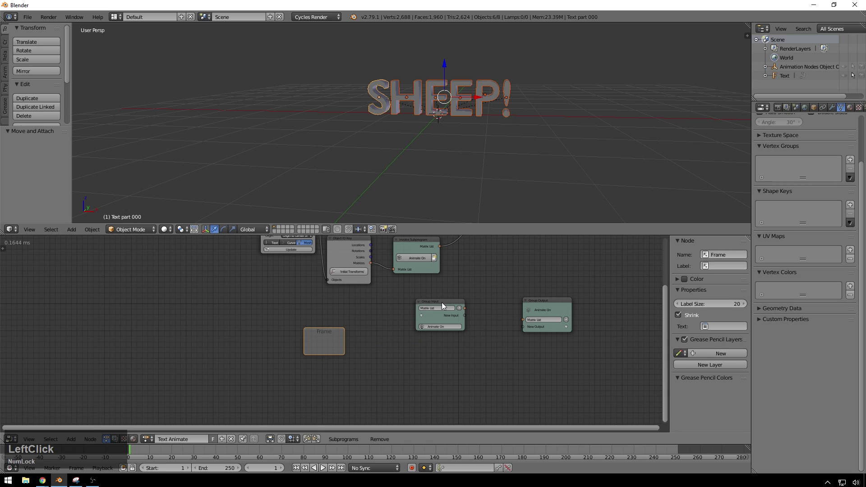
pyautogui.rightClick(510, 289)
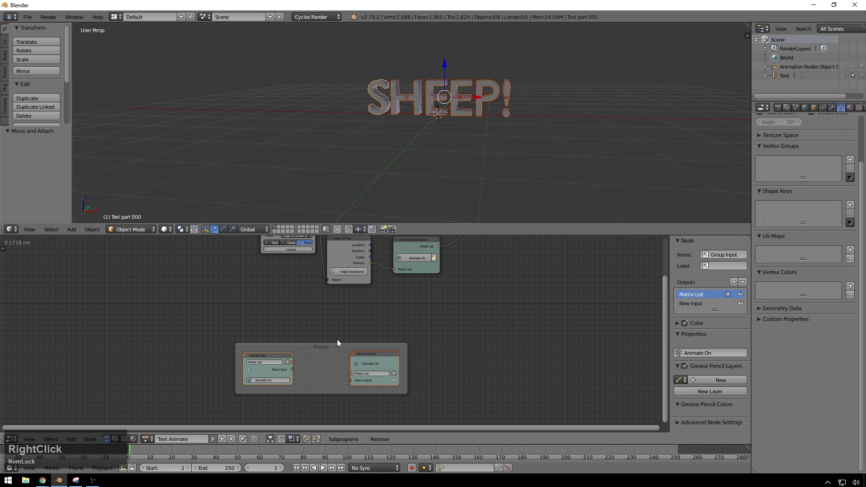
pyautogui.click(331, 347)
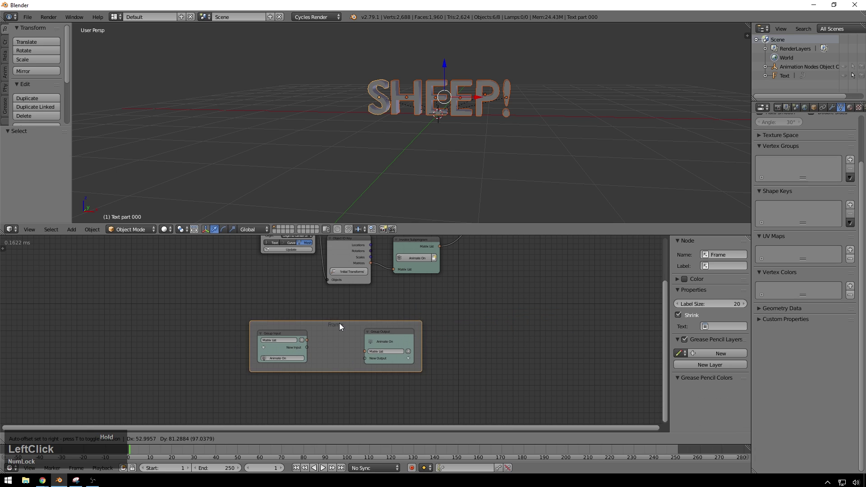
pyautogui.click(390, 336)
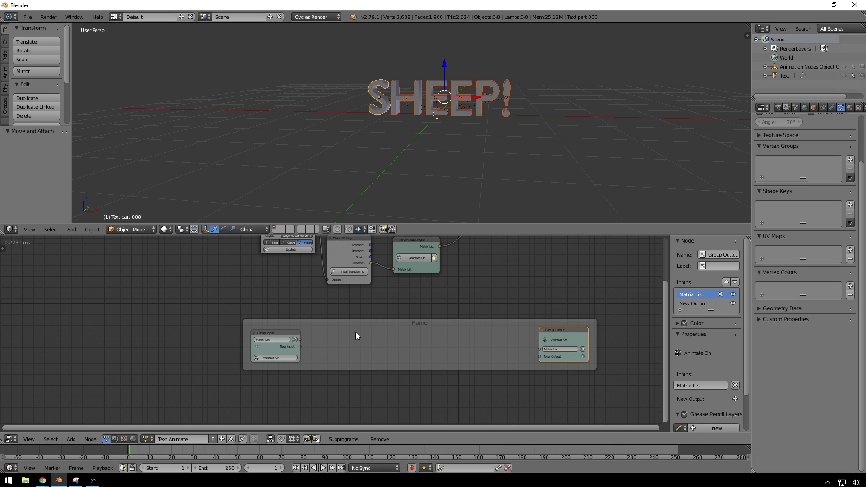
# - Add an Offset Matrix node inside the frame passing the matrix list from input to output
pyautogui.click(527, 278)
pyautogui.press('shift+a')
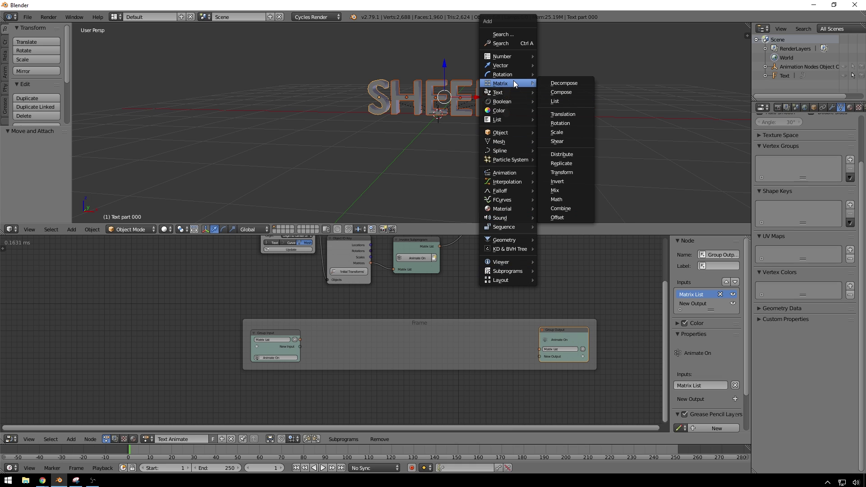
pyautogui.click(564, 224)
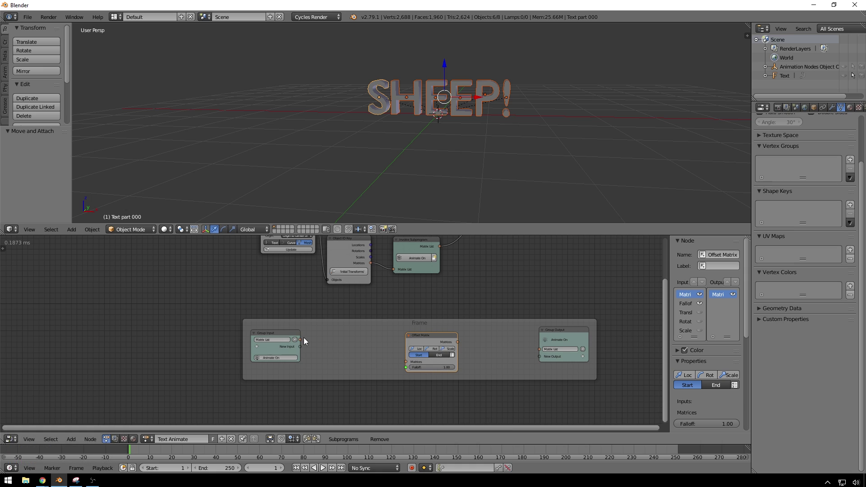
pyautogui.click(305, 342)
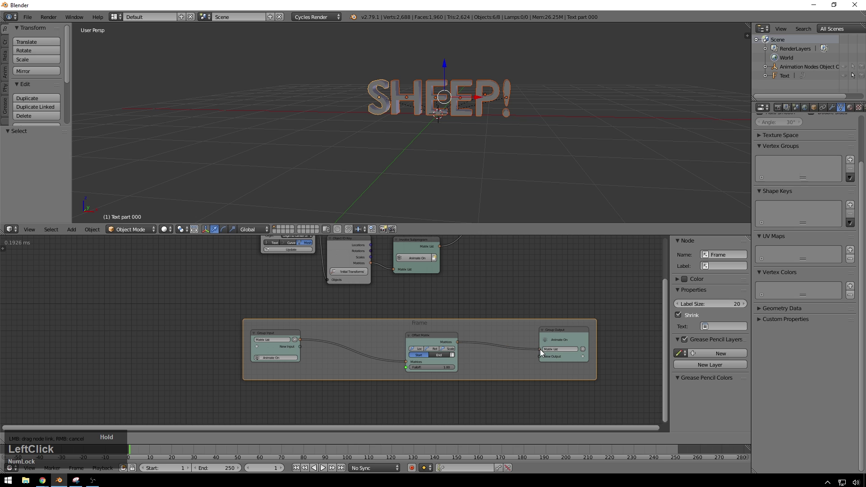
pyautogui.scroll(3)
pyautogui.middleClick(448, 294)
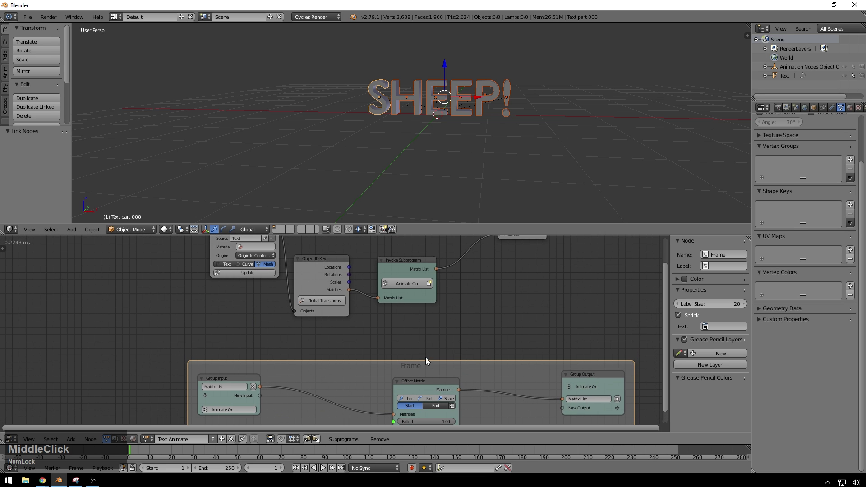
pyautogui.scroll(3)
pyautogui.middleClick(482, 373)
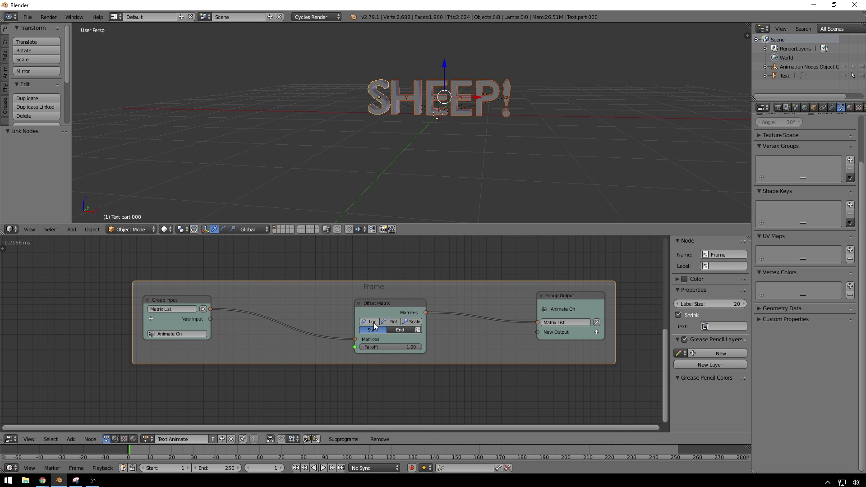
# - Enable location and rotation offsets and reset all translation and rotation values to 0
pyautogui.click(376, 326)
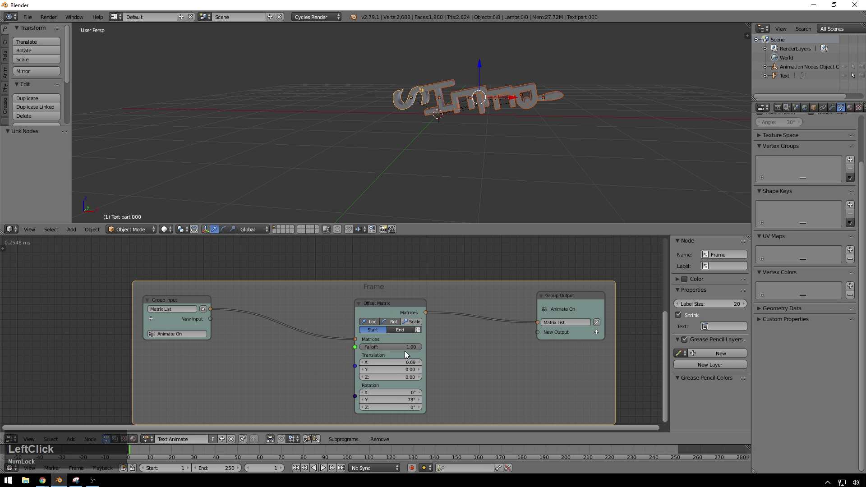
pyautogui.press('KP_0')
pyautogui.press('Tab')
pyautogui.press('KP_0')
pyautogui.press('Tab')
pyautogui.press('KP_0')
pyautogui.press('Tab')
pyautogui.press('KP_0')
pyautogui.press('Tab')
pyautogui.press('KP_0')
pyautogui.press('Tab')
pyautogui.press('KP_0')
pyautogui.press('KP_Enter')
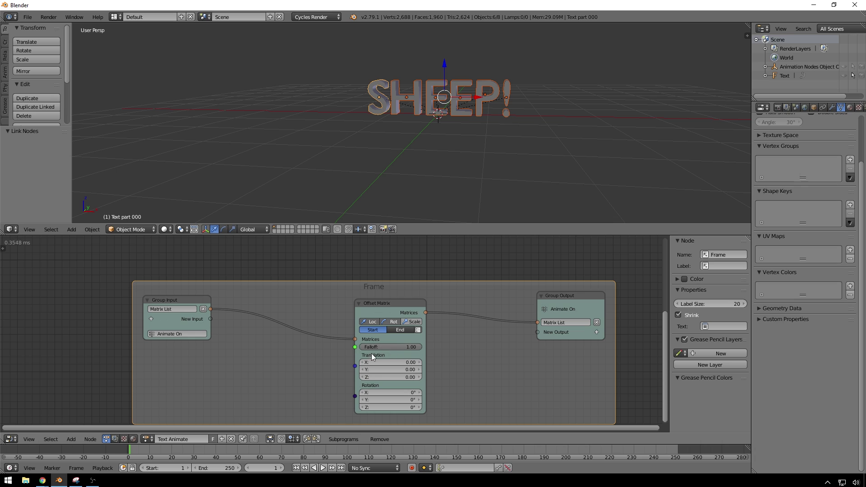
pyautogui.middleClick(284, 364)
pyautogui.click(236, 328)
# - Add an Object Controller Falloff node feeding the Offset Matrix falloff, set to Directional
pyautogui.press('shift+a')
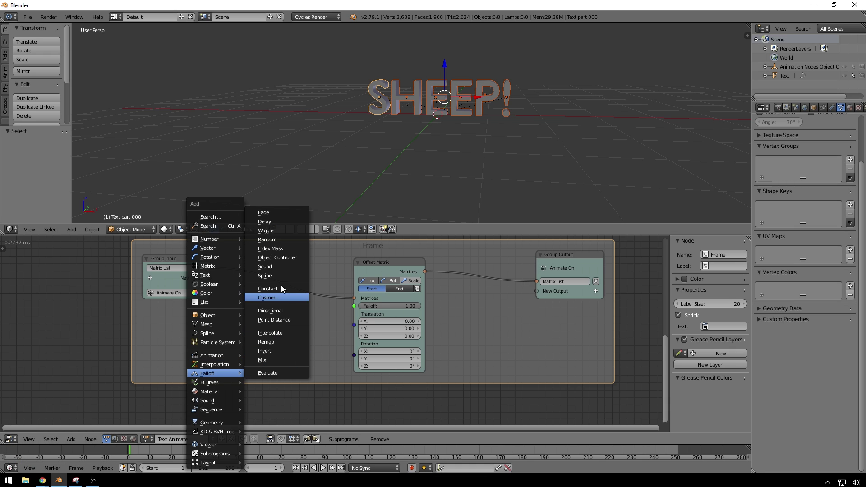
pyautogui.click(283, 260)
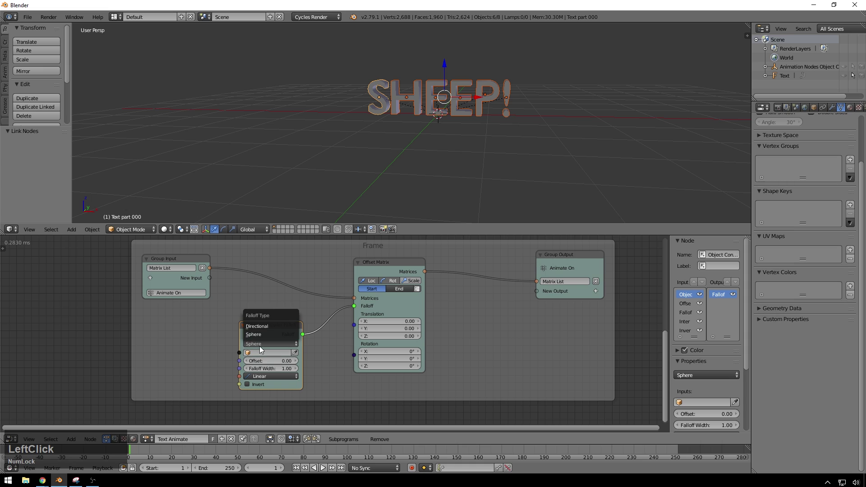
pyautogui.click(265, 331)
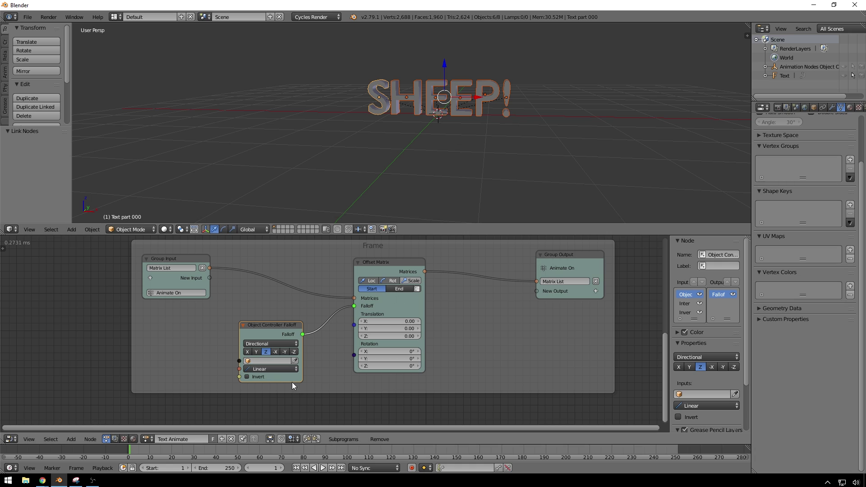
# - Add a Plain Axes empty to the scene
pyautogui.click(483, 150)
pyautogui.press('shift+a')
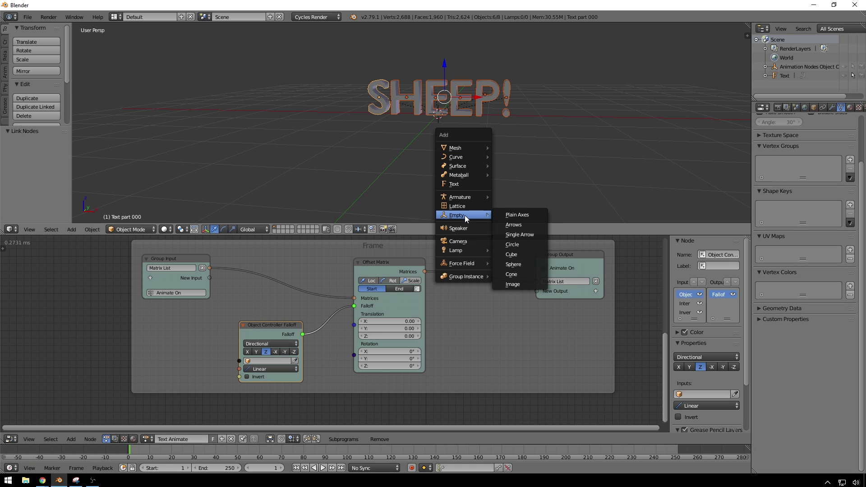
pyautogui.click(535, 221)
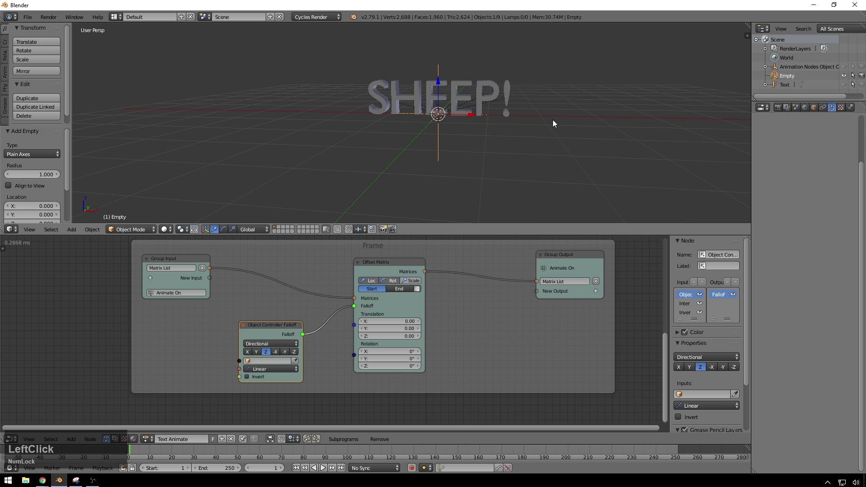
# - Rename the new empty to 'Effector (animate on)' in the Outliner
pyautogui.click(793, 80)
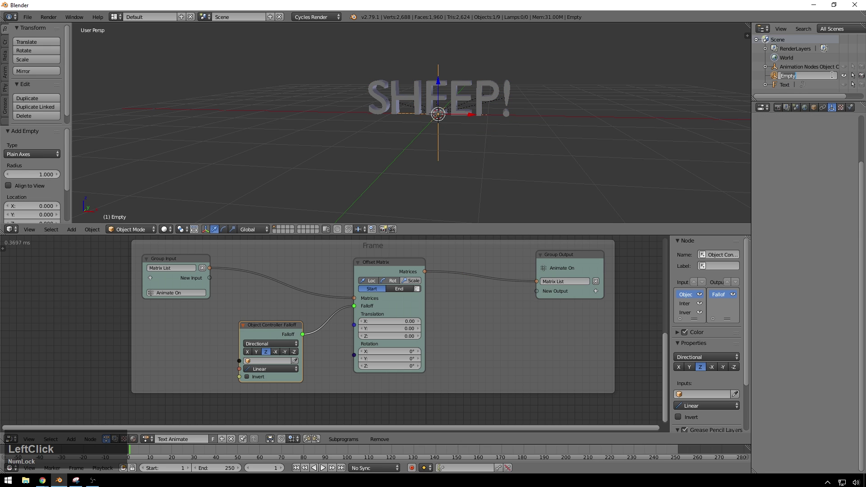
pyautogui.press('shift+Num_Lock')
pyautogui.press('e')
pyautogui.press('f')
pyautogui.write('ffectFFECTOr')
pyautogui.press('space')
pyautogui.press('shift+9')
pyautogui.write('9aani')
pyautogui.press('BackSpace')
pyautogui.write('nimate')
pyautogui.press('space')
pyautogui.write('on')
pyautogui.press('shift+0')
pyautogui.press('Return')
# - Use the Effector empty as the falloff controller along -X and place it left of the letters
pyautogui.click(299, 362)
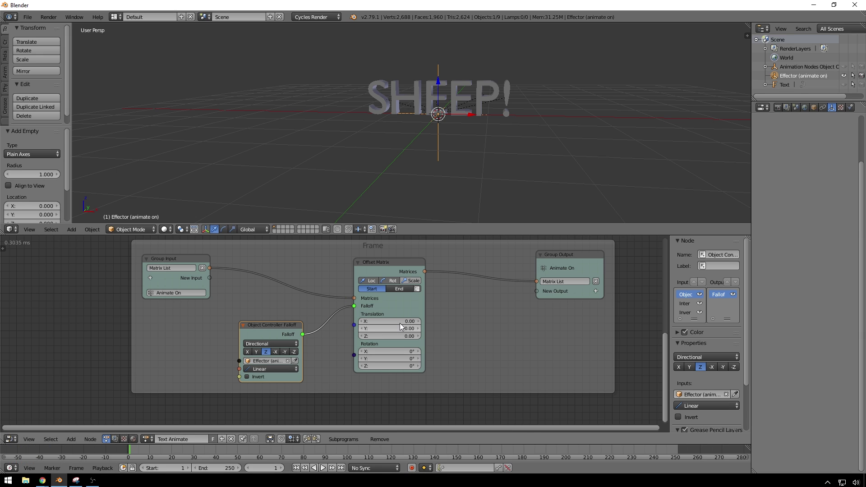
pyautogui.click(406, 324)
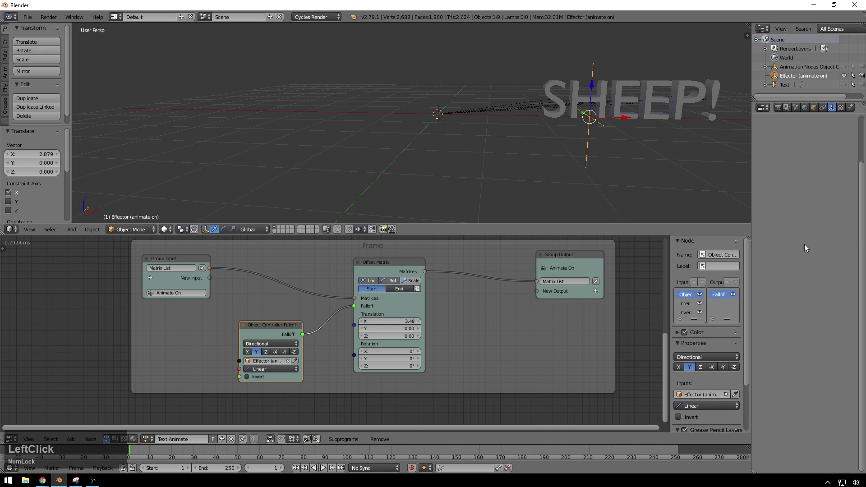
pyautogui.click(621, 117)
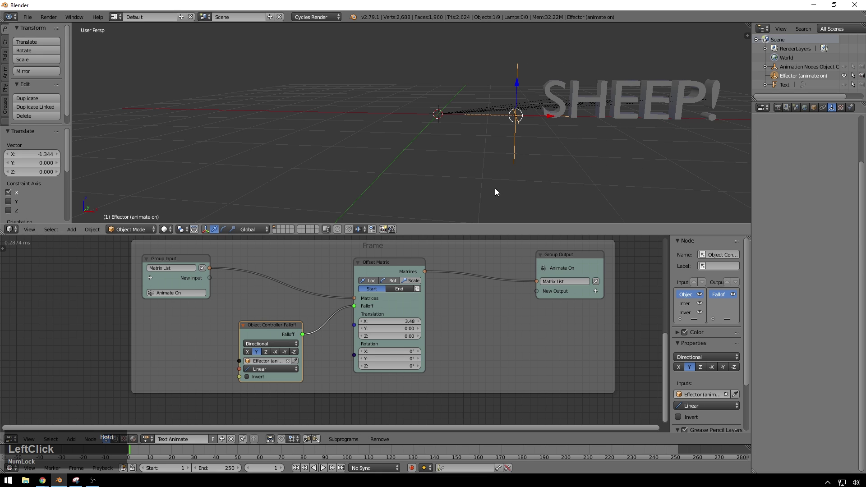
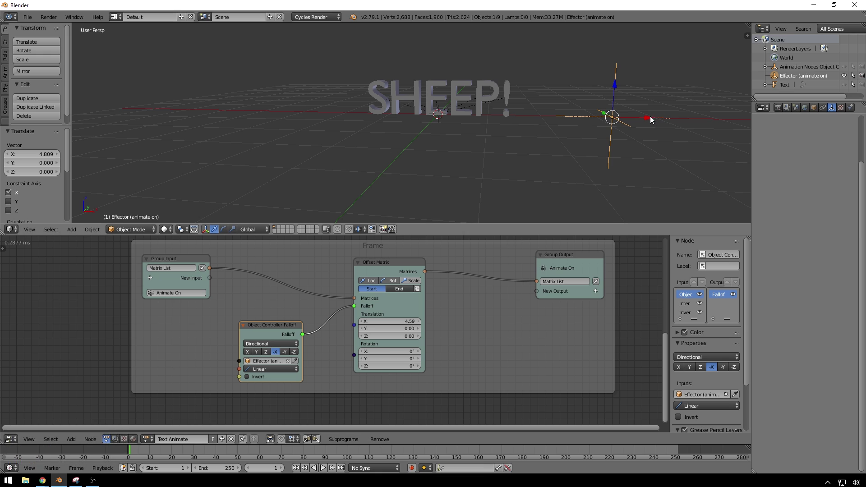
pyautogui.click(653, 120)
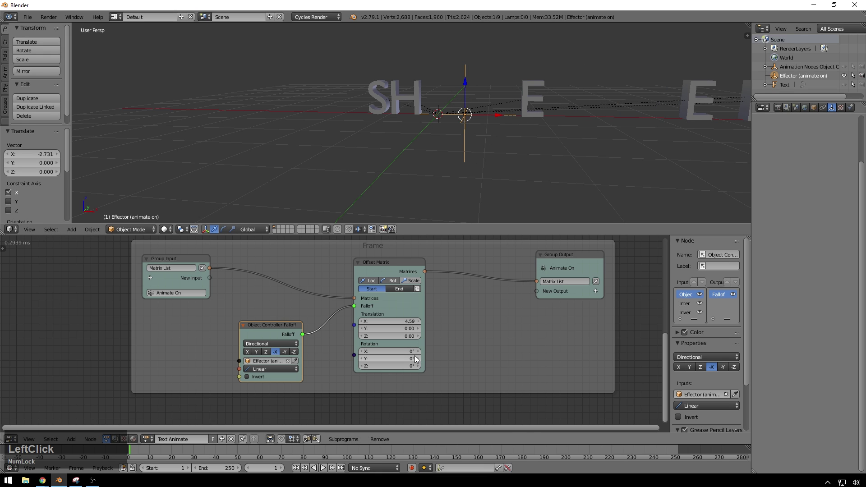
# - Set the Offset Matrix rotation Z to 180°, X translation 0 and Y translation 17.22
pyautogui.click(417, 369)
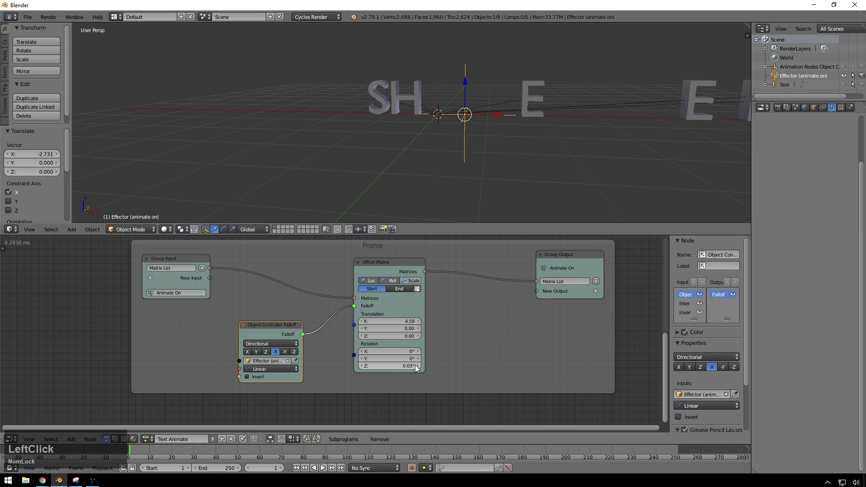
pyautogui.press('KP_1')
pyautogui.press('KP_8')
pyautogui.press('KP_0')
pyautogui.press('KP_Enter')
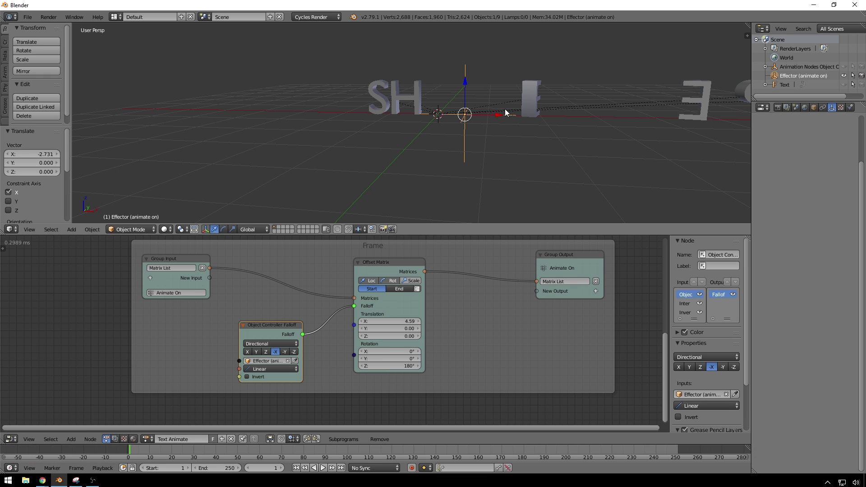
pyautogui.click(501, 117)
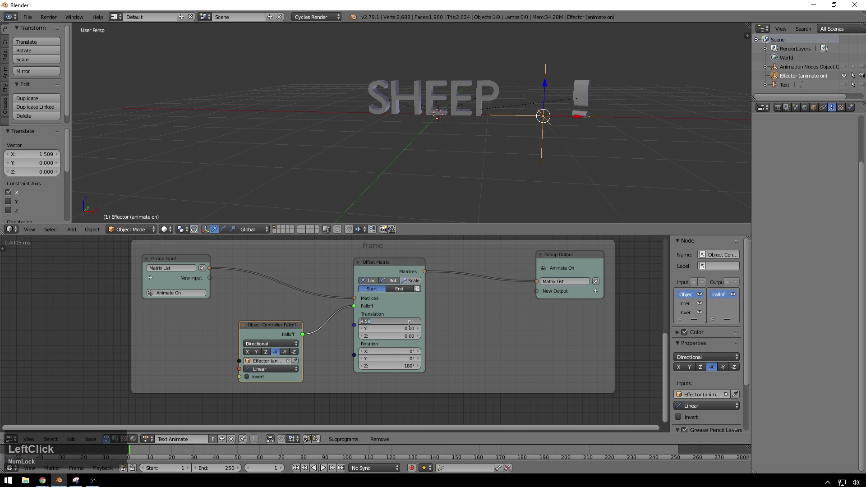
pyautogui.press('KP_0')
pyautogui.press('Tab')
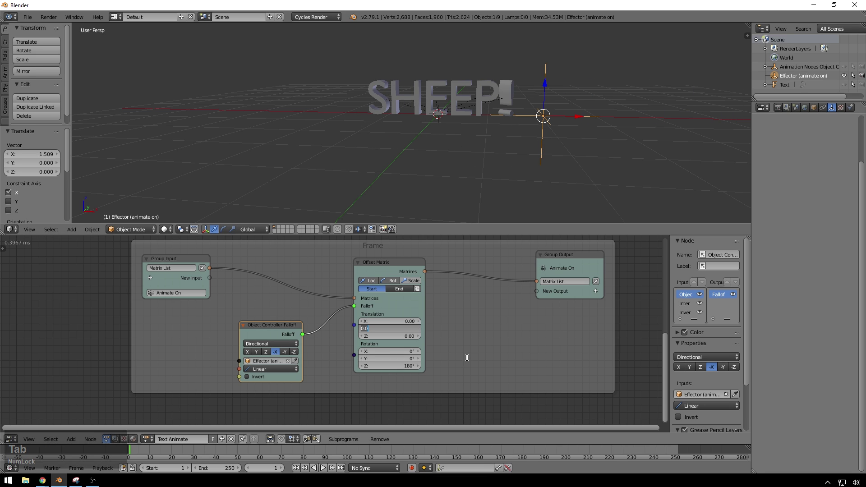
pyautogui.click(476, 361)
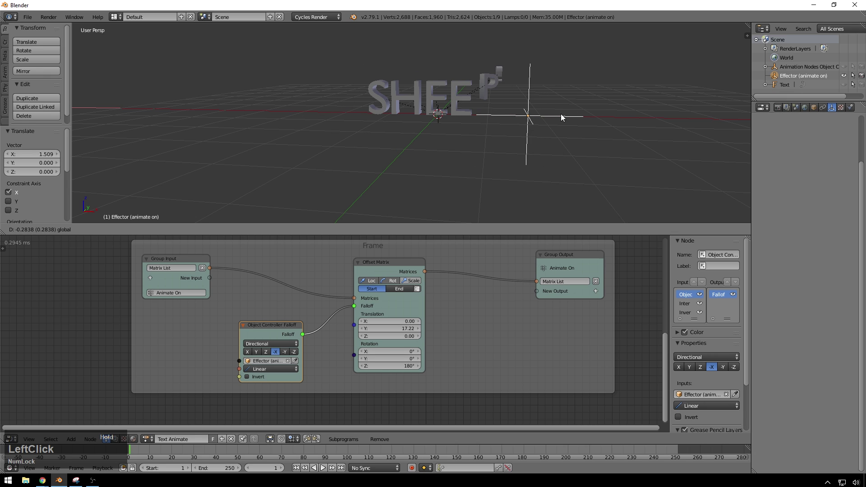
# - Enable Scale offsets at 0, 0, 0 and move the effector to test letters shrinking away
pyautogui.click(412, 279)
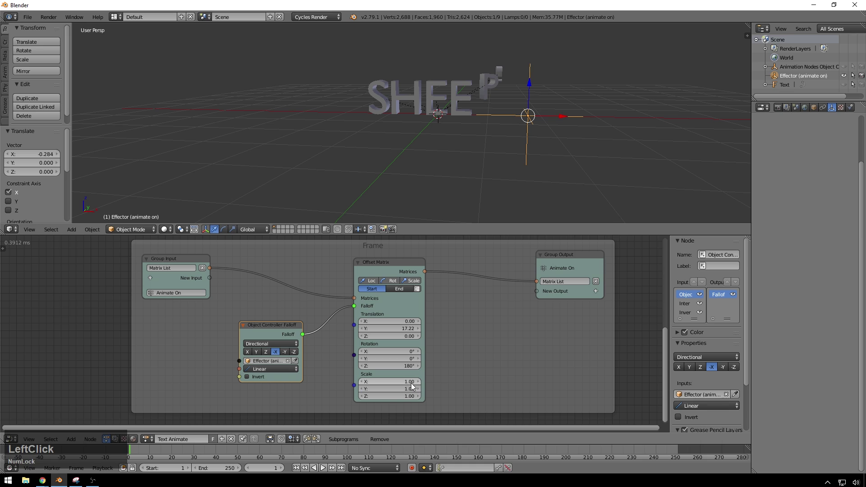
pyautogui.press('KP_0')
pyautogui.press('Tab')
pyautogui.press('KP_0')
pyautogui.press('Tab')
pyautogui.press('KP_0')
pyautogui.press('KP_Enter')
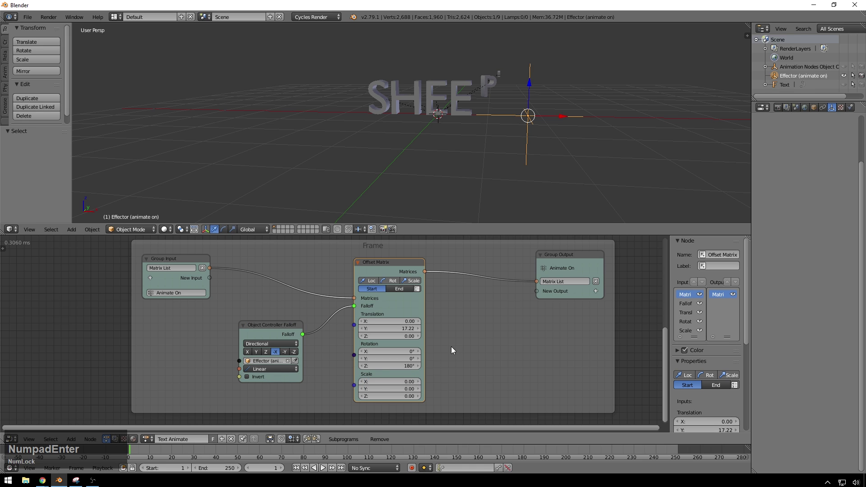
pyautogui.click(565, 118)
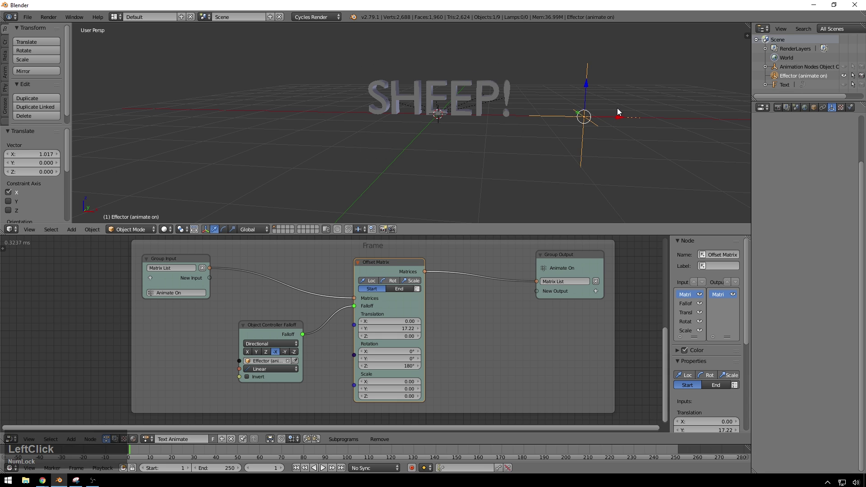
pyautogui.click(624, 120)
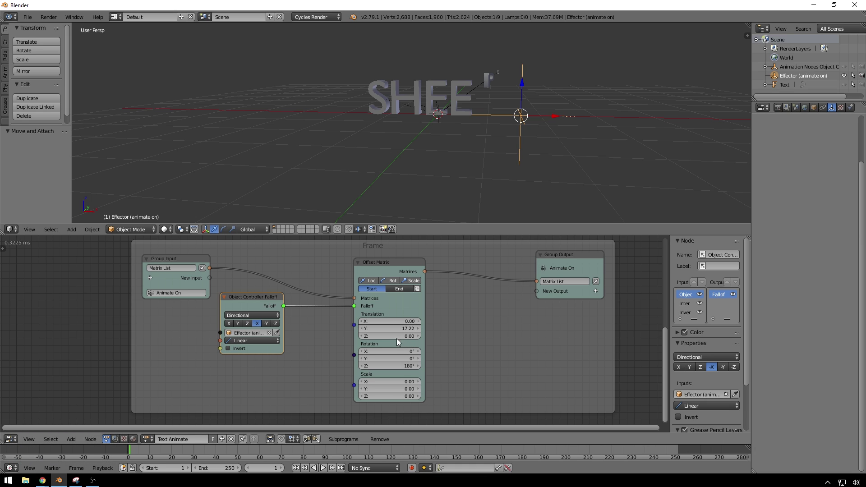
# - Add an Object Transforms Input node feeding Location into the Offset Matrix translation
pyautogui.click(472, 344)
pyautogui.press('shift+a')
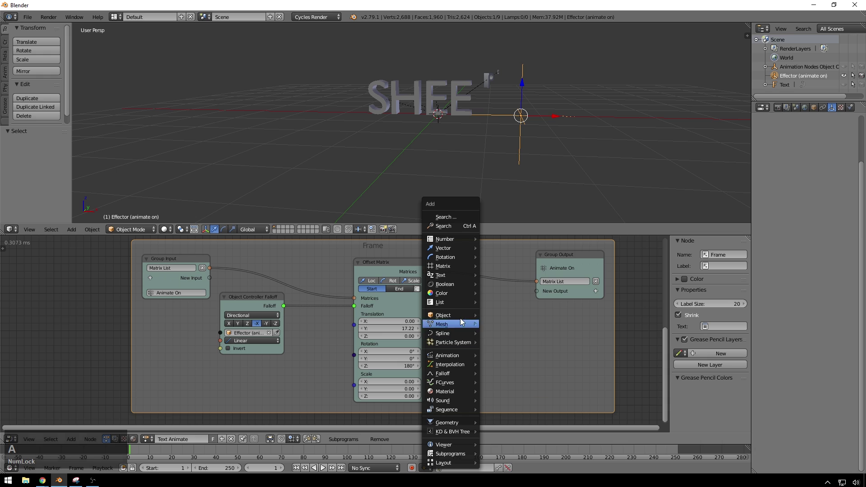
pyautogui.click(520, 142)
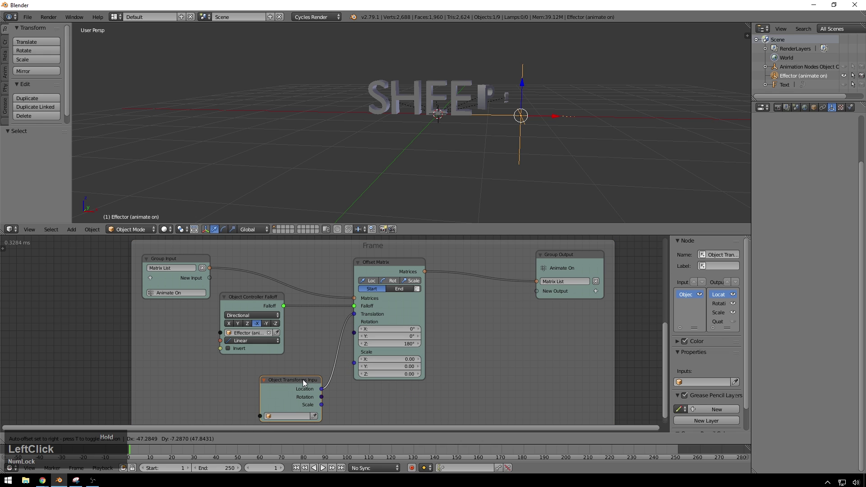
pyautogui.press('shift+a')
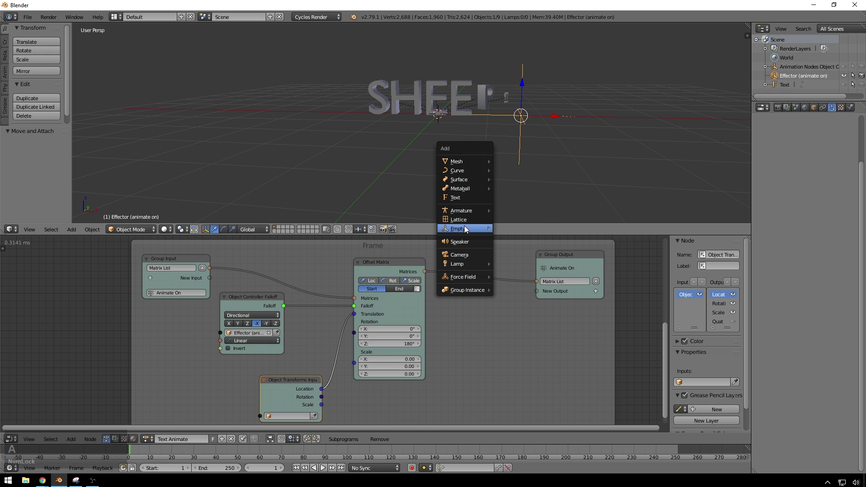
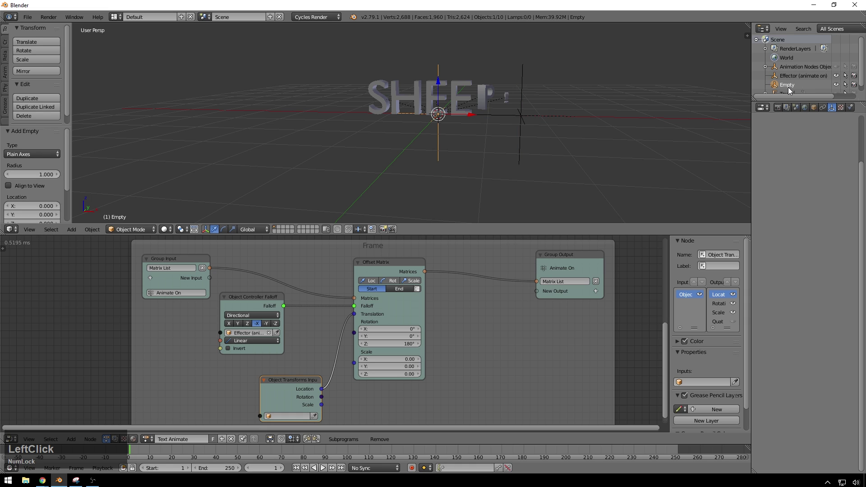
# - Name the new empty 'Start Target'
pyautogui.write('start')
pyautogui.press('space')
pyautogui.write('ttarger')
pyautogui.press('BackSpace')
pyautogui.write('get')
pyautogui.press('Return')
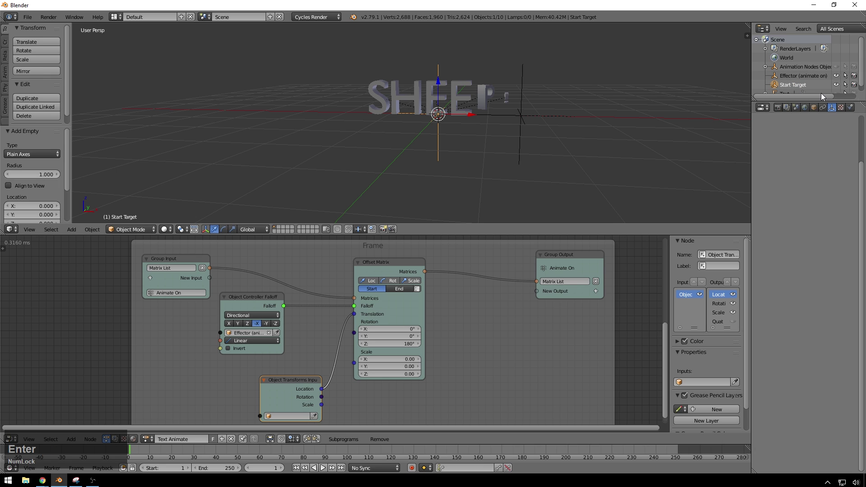
# - Assign Start Target as the transforms source and select the Effector empty to sweep it
pyautogui.scroll(-3)
pyautogui.middleClick(568, 90)
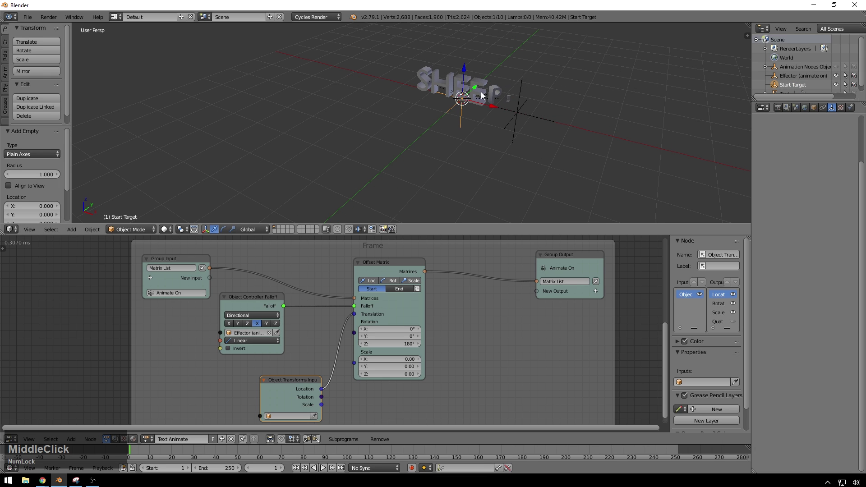
pyautogui.click(476, 90)
pyautogui.scroll(-3)
pyautogui.middleClick(562, 136)
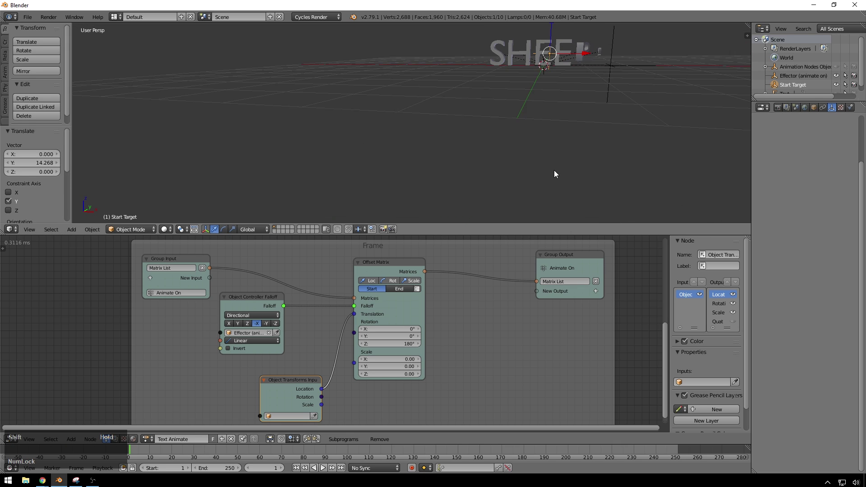
pyautogui.click(559, 75)
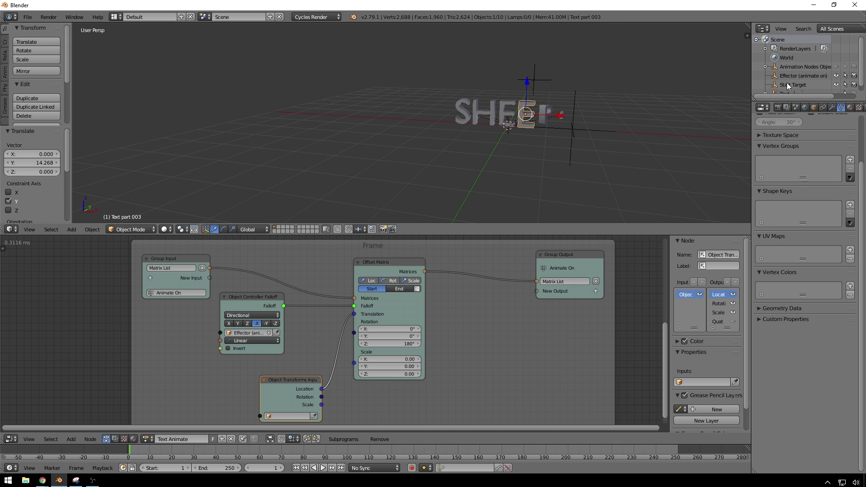
pyautogui.click(795, 78)
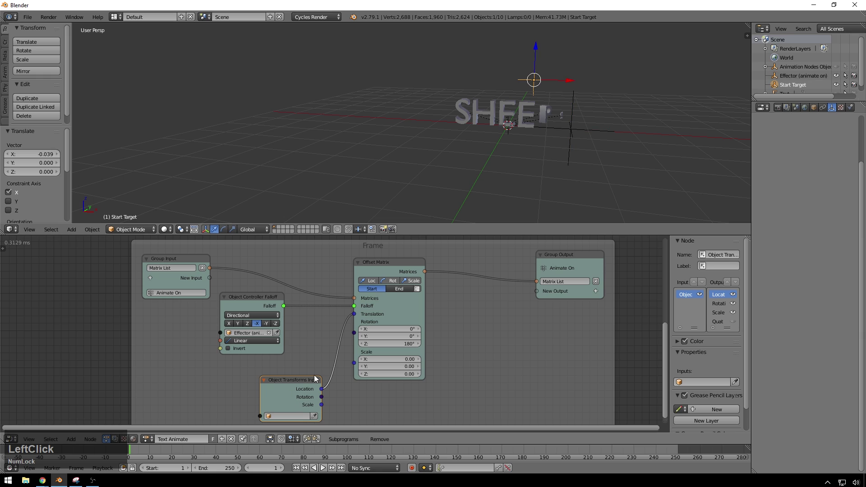
pyautogui.click(318, 414)
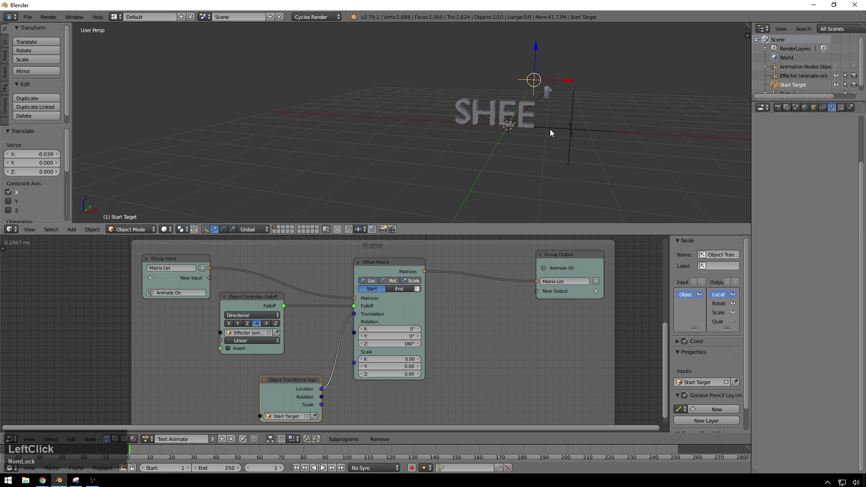
pyautogui.click(579, 132)
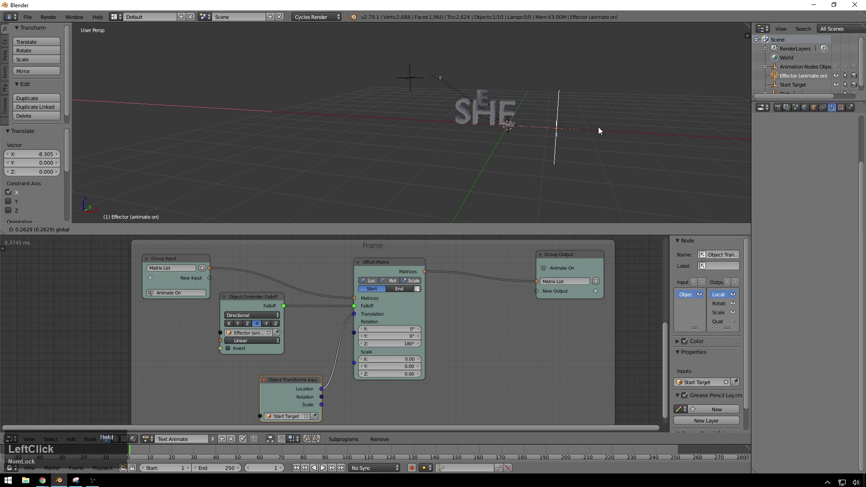
# - Drop the effector beside the letters and set the node's Scale mode to Include Translation
pyautogui.press('z')
pyautogui.press('z')
pyautogui.press('z')
pyautogui.click(562, 131)
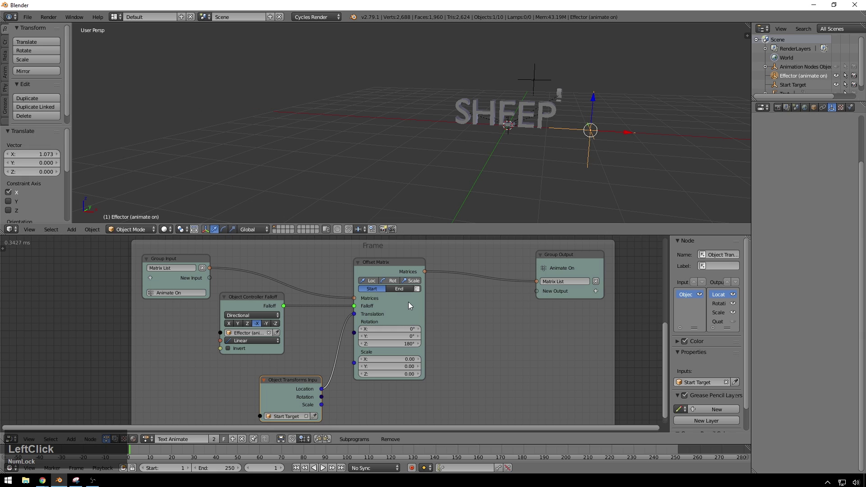
pyautogui.scroll(-3)
pyautogui.click(678, 434)
pyautogui.scroll(-3)
pyautogui.click(714, 430)
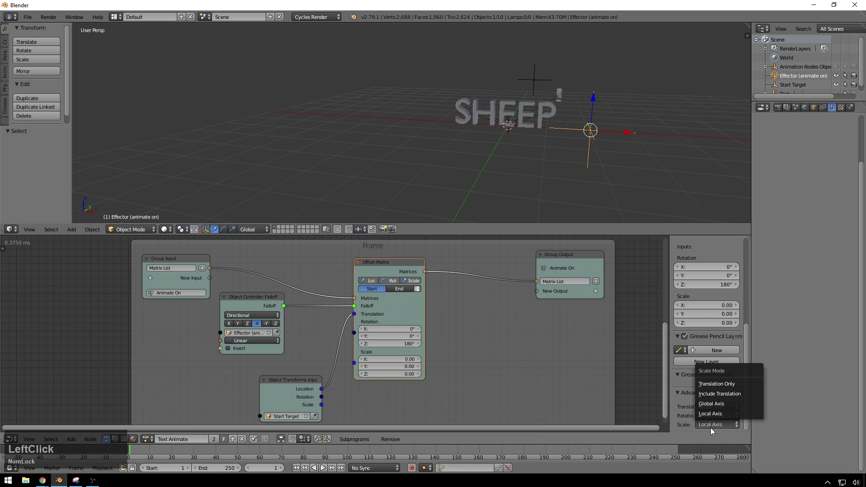
pyautogui.click(721, 397)
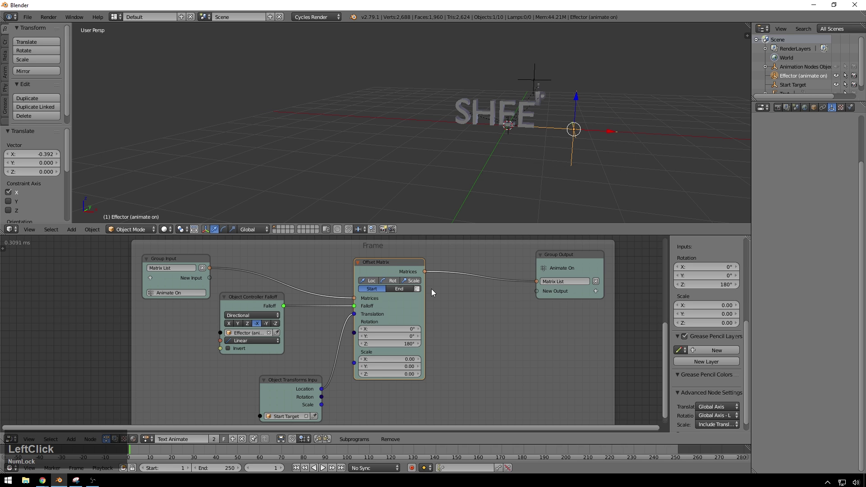
# - Sweep the effector across to test the letters assembling SHEEP!
pyautogui.click(604, 133)
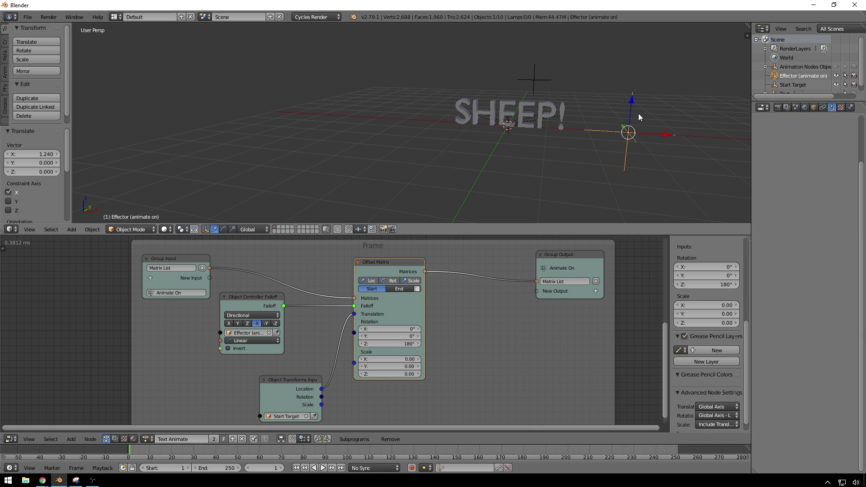
pyautogui.click(664, 139)
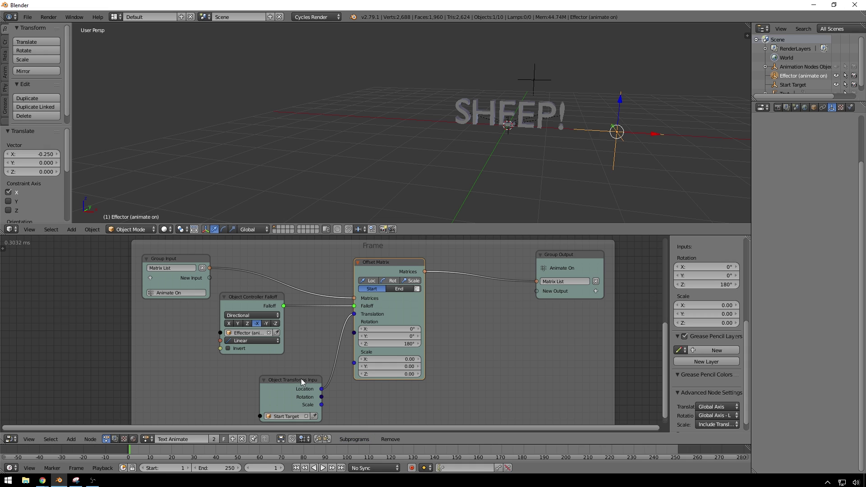
pyautogui.click(296, 388)
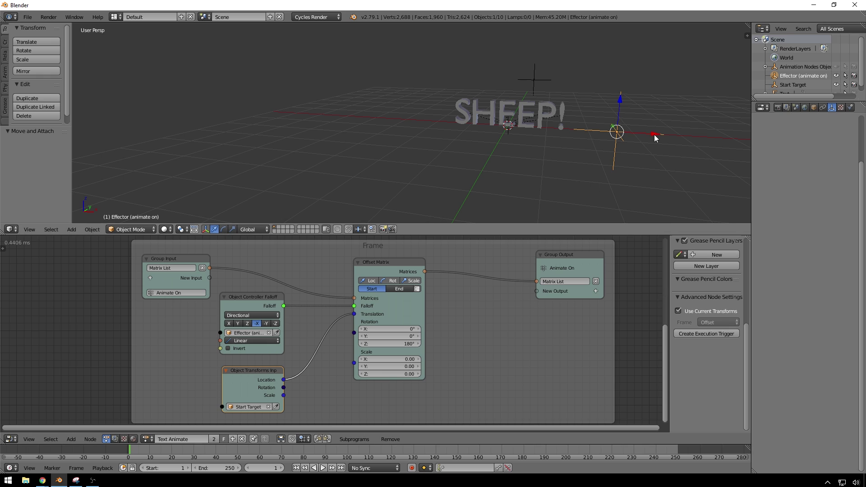
pyautogui.click(653, 137)
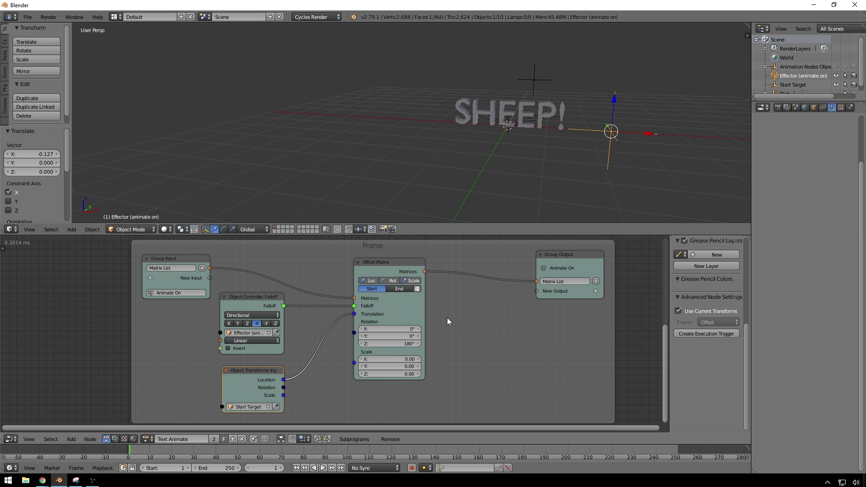
pyautogui.click(648, 138)
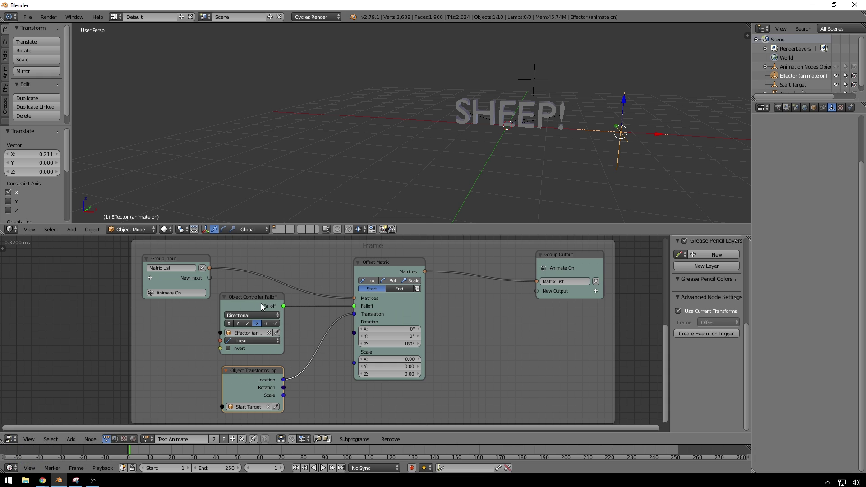
# - Move the controller falloff aside and insert an Interpolate Falloff node on its link
pyautogui.click(266, 302)
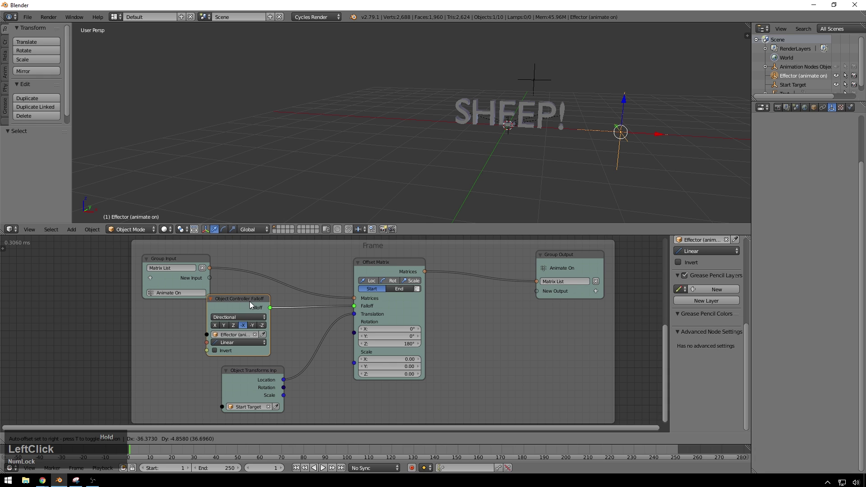
pyautogui.click(273, 306)
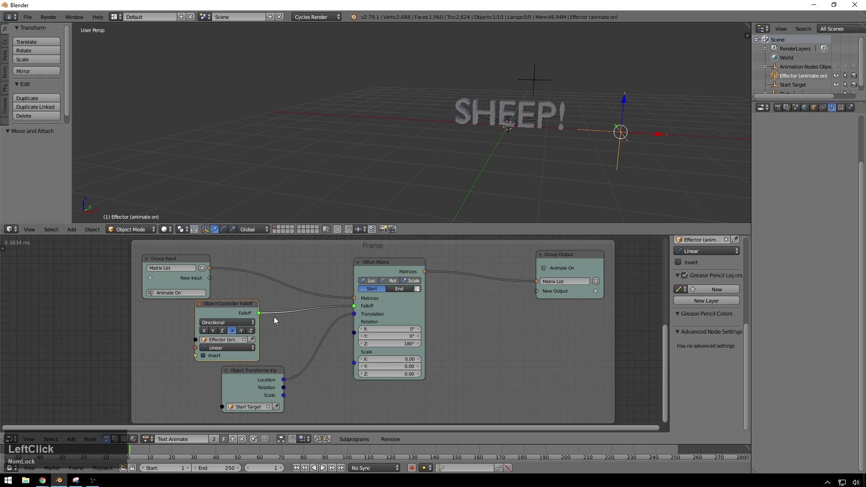
pyautogui.middleClick(462, 344)
pyautogui.click(443, 272)
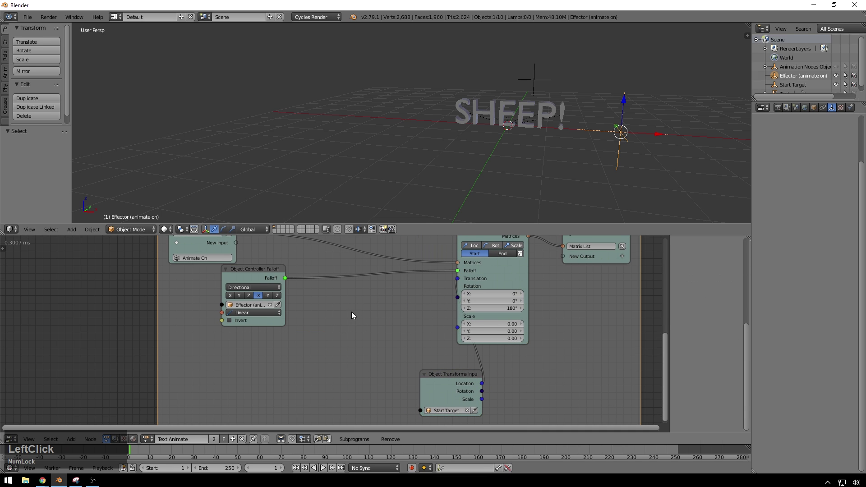
pyautogui.press('shift+a')
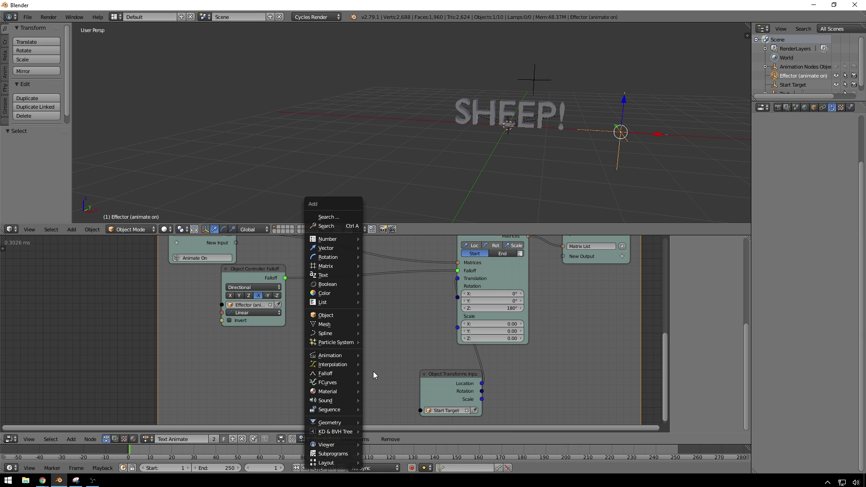
pyautogui.click(370, 377)
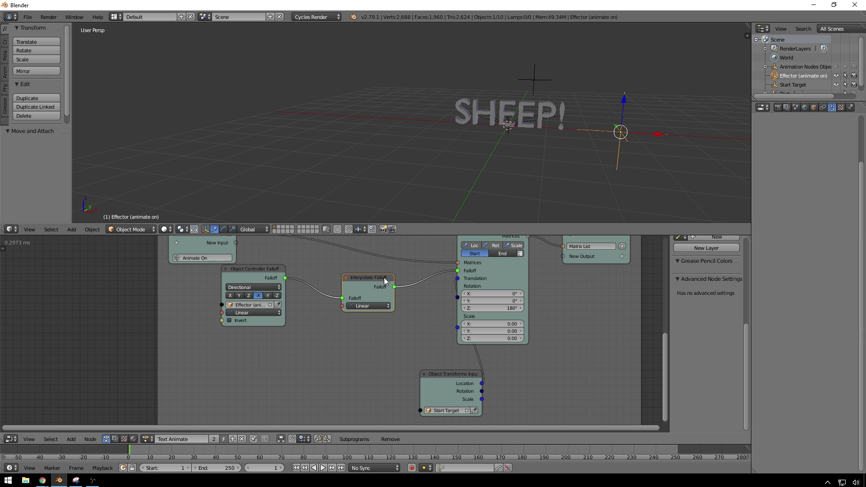
# - Switch the Interpolate Falloff curve from Back to Linear
pyautogui.click(380, 308)
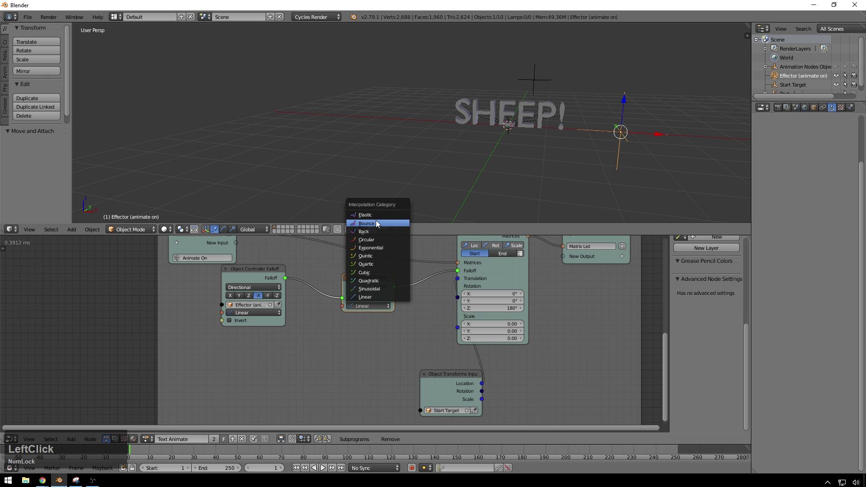
pyautogui.click(377, 235)
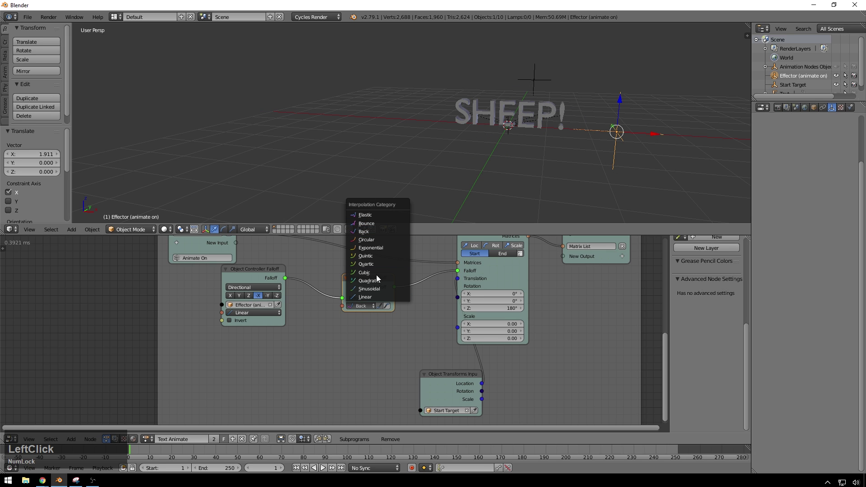
pyautogui.click(370, 301)
# - Add a Construct Interpolation node set to Back and an Interpolation Viewer node
pyautogui.press('shift+a')
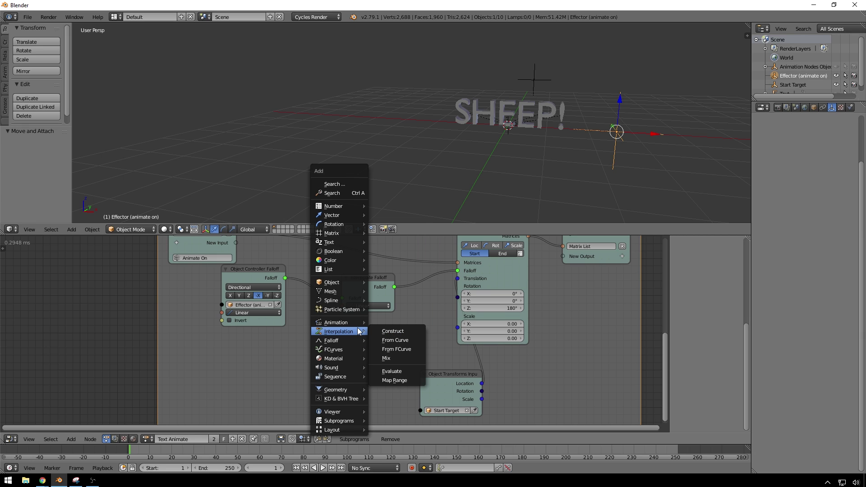
pyautogui.click(399, 330)
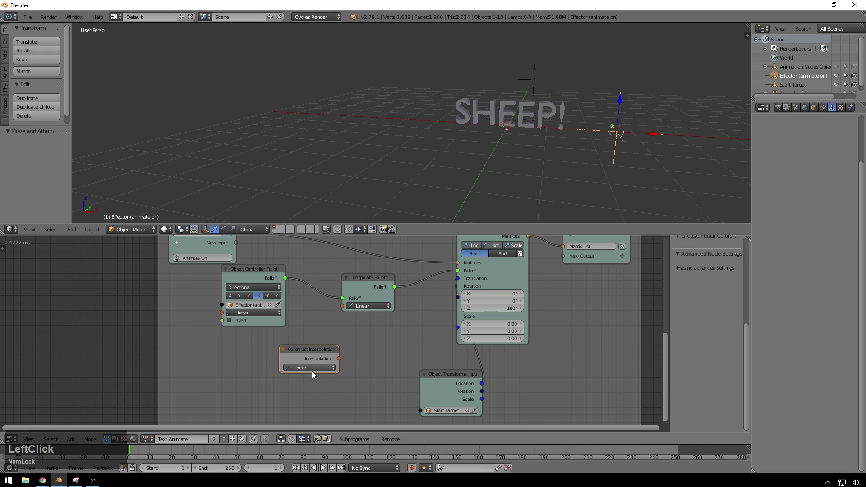
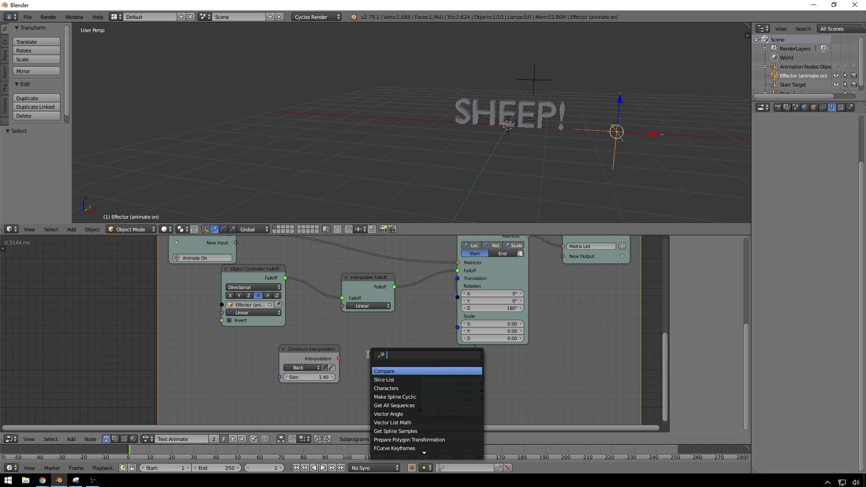
pyautogui.write('interpolation')
pyautogui.press('space')
pyautogui.press('v')
pyautogui.write('vi')
pyautogui.press('Return')
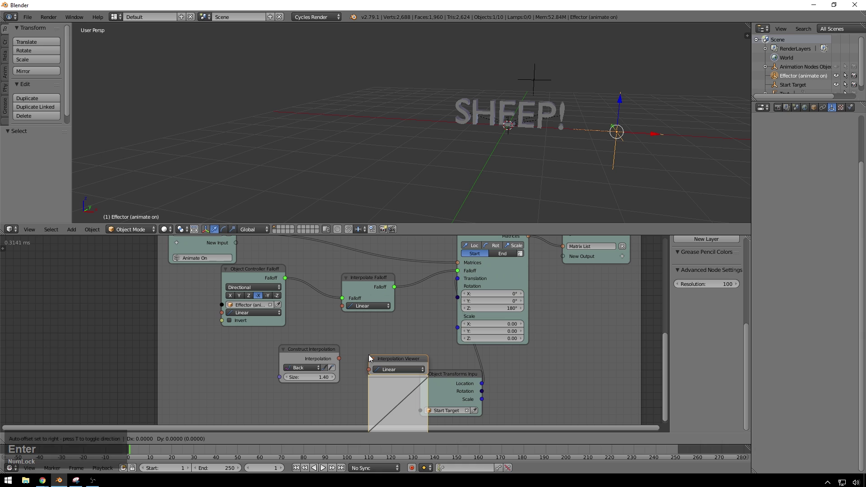
pyautogui.click(371, 359)
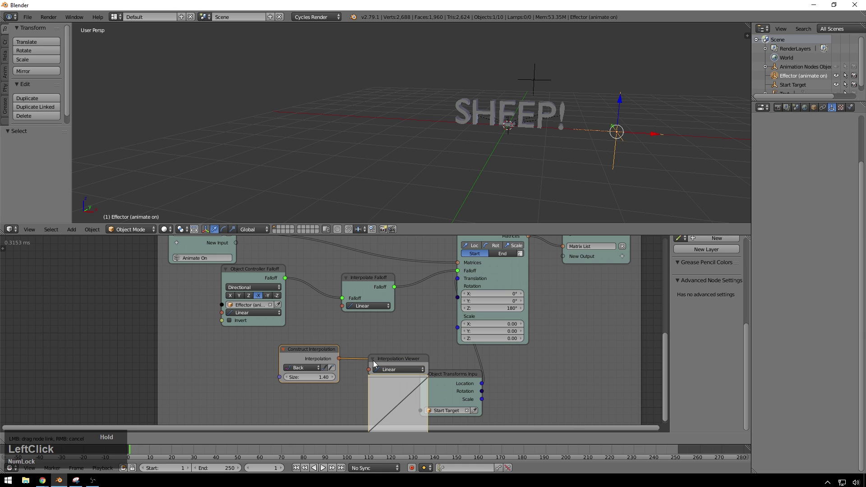
# - Preview the Back curve in the viewer and feed it into the Interpolate Falloff
pyautogui.click(343, 361)
pyautogui.middleClick(373, 337)
pyautogui.click(395, 308)
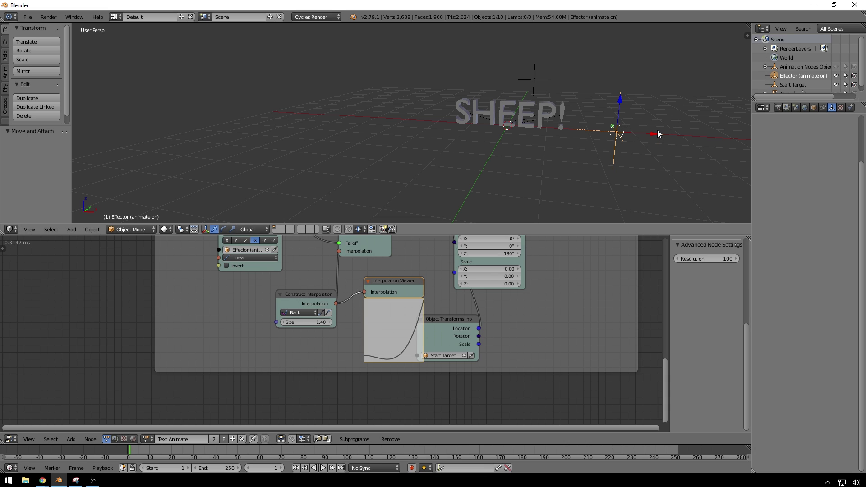
pyautogui.click(659, 134)
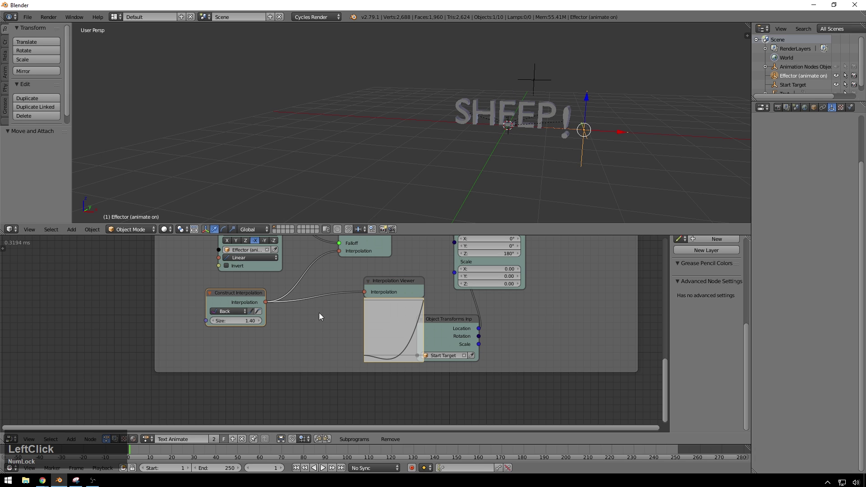
# - Add a Mix Interpolation node wired from Back into the falloff and viewer
pyautogui.press('shift+a')
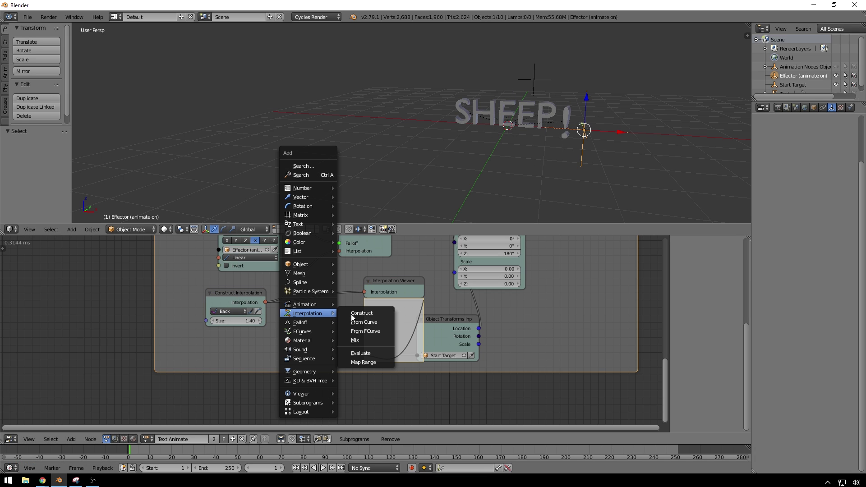
pyautogui.click(364, 341)
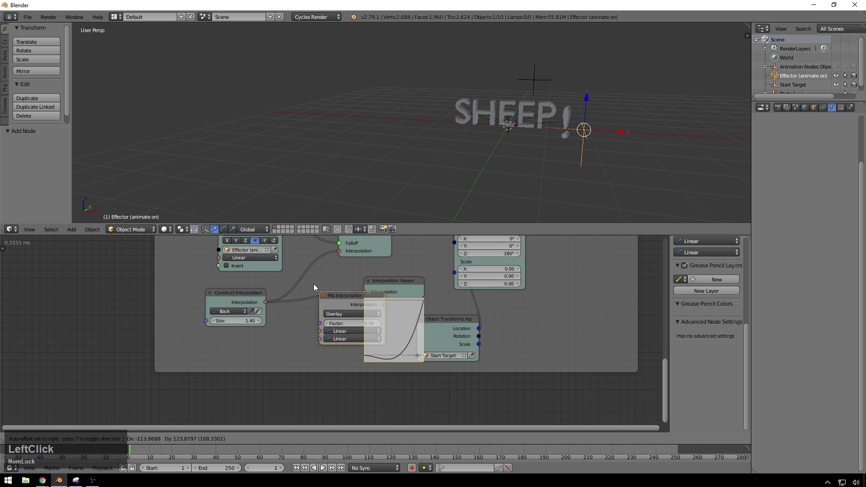
pyautogui.click(305, 269)
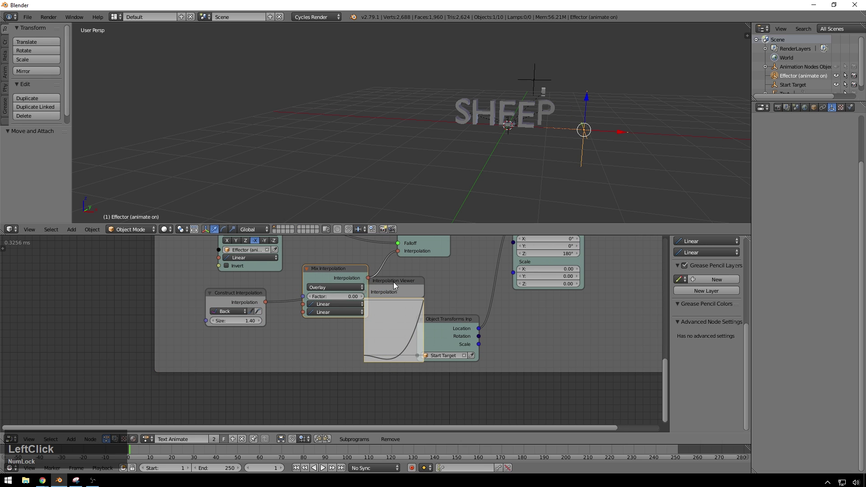
pyautogui.click(469, 326)
pyautogui.click(408, 304)
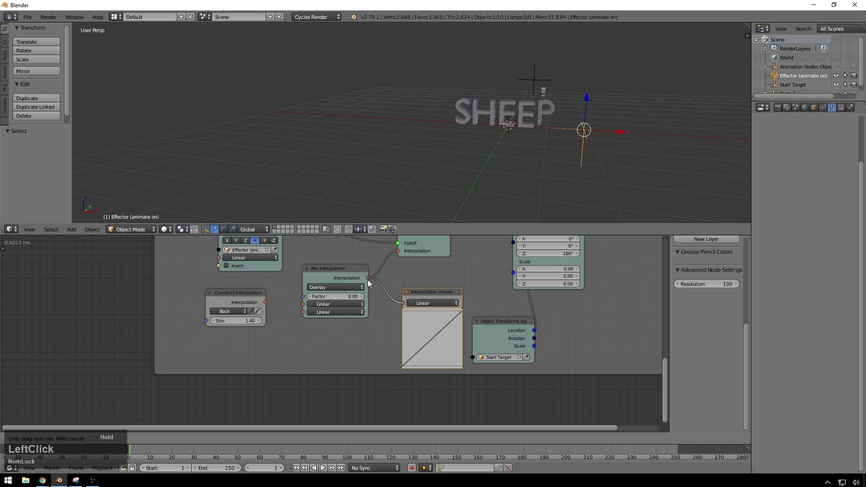
pyautogui.click(266, 306)
# - Duplicate the Construct node as Elastic with 2 bounces and set the mix factor to 0.69
pyautogui.press('shift+d')
pyautogui.click(249, 339)
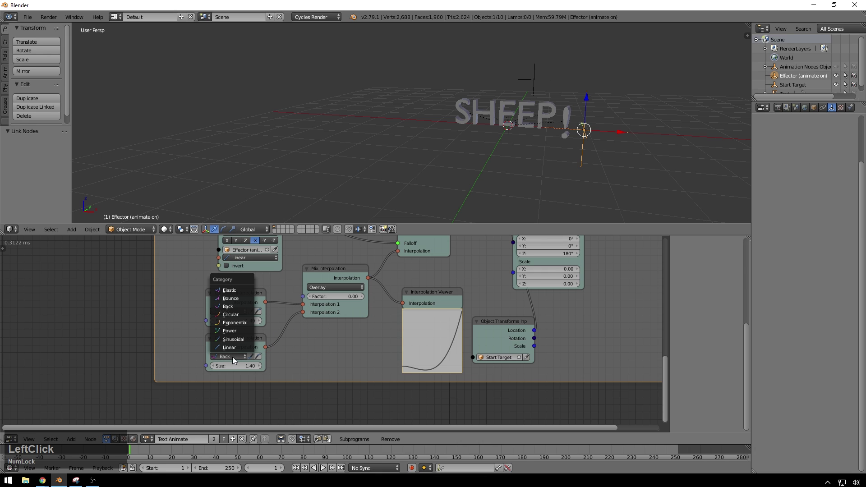
pyautogui.click(234, 294)
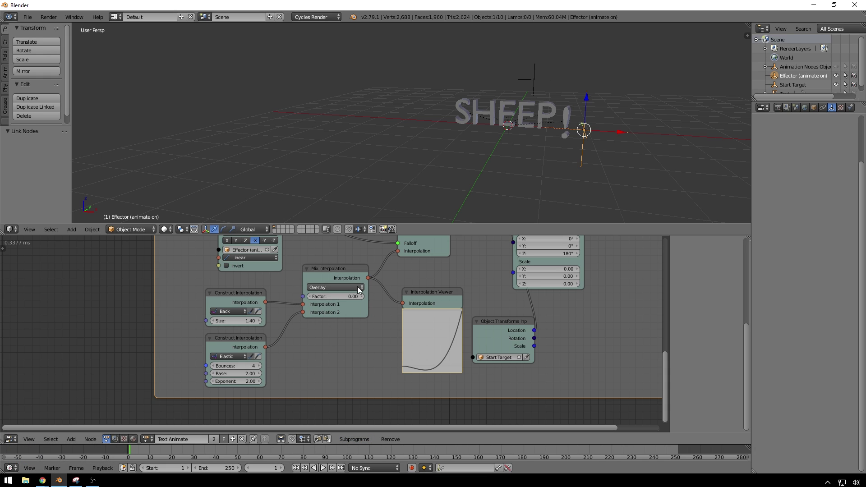
pyautogui.click(356, 302)
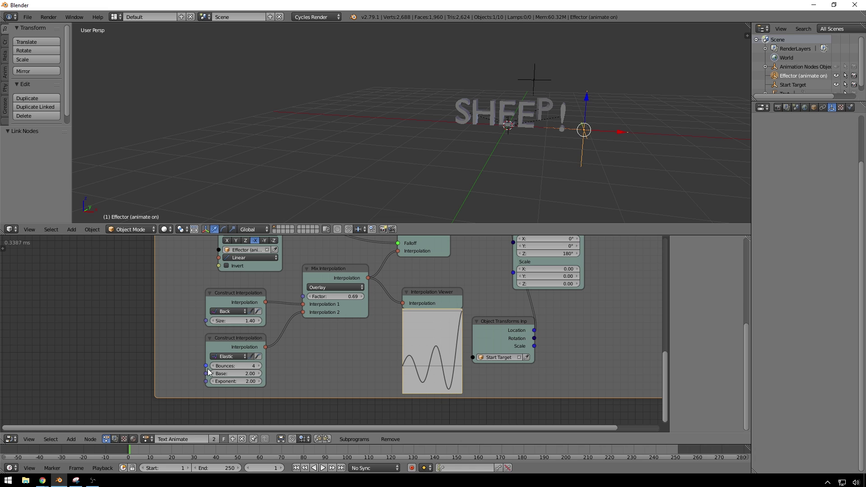
pyautogui.click(215, 369)
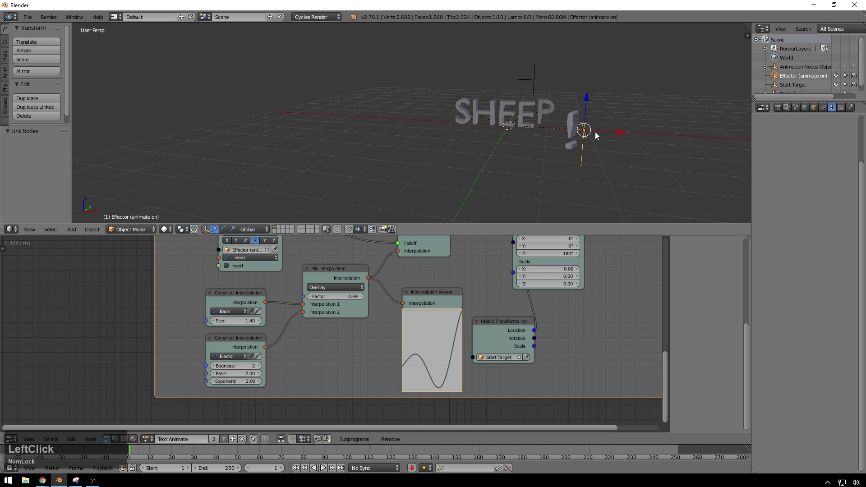
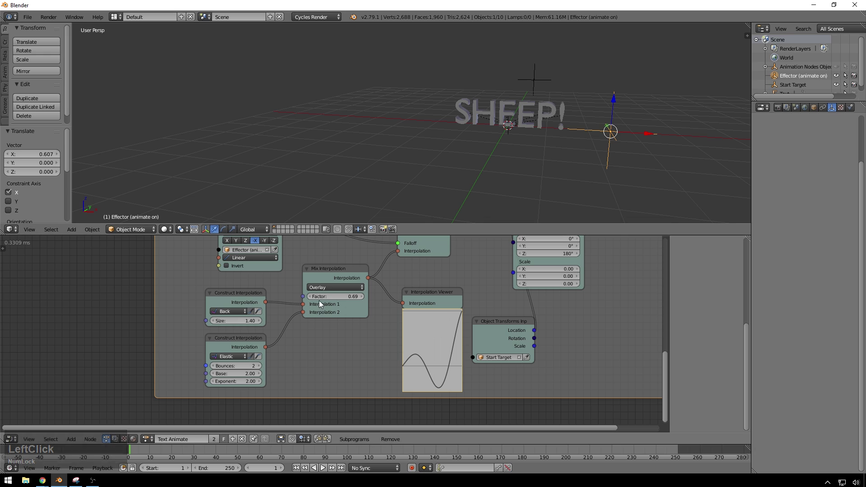
# - Lower the mix factor to about 0.21 and shift the effector along X to preview the pop-on
pyautogui.click(341, 300)
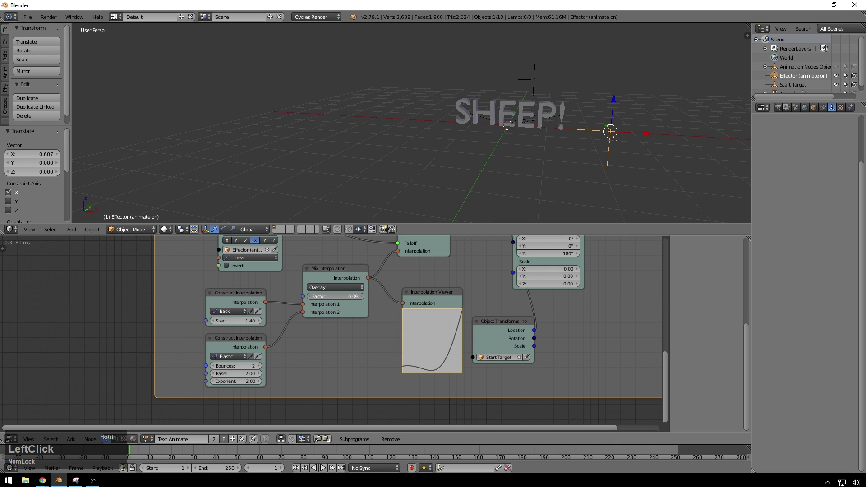
pyautogui.click(652, 137)
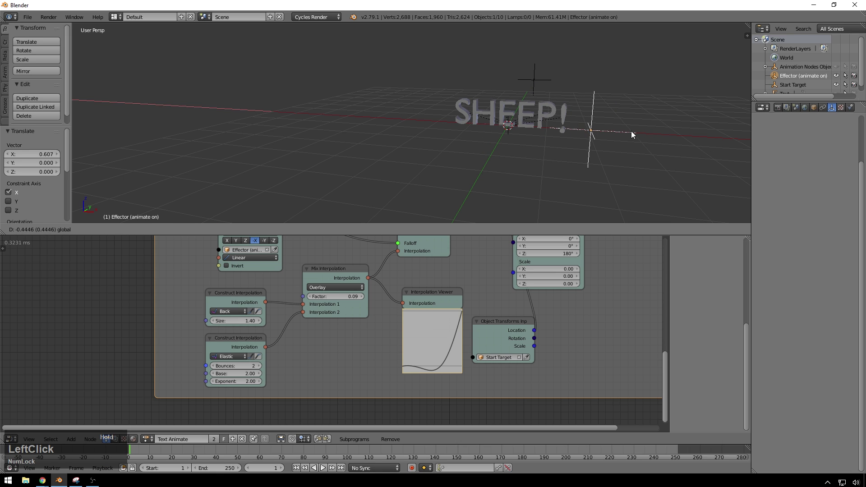
pyautogui.click(352, 298)
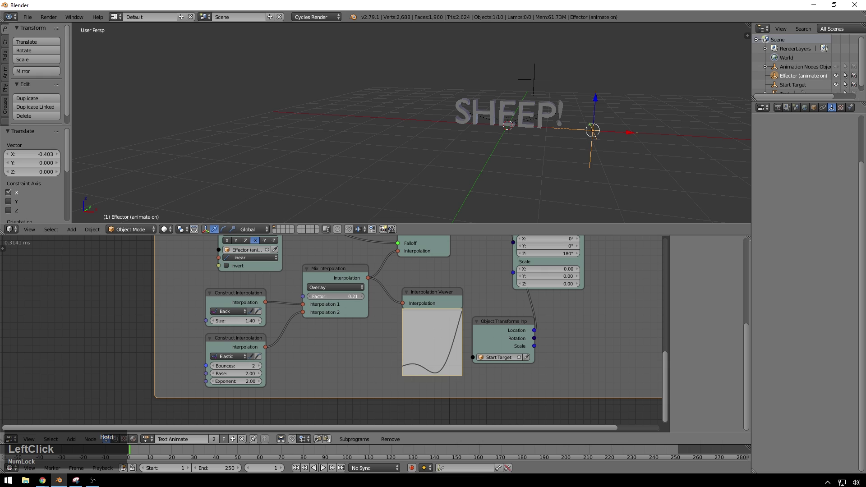
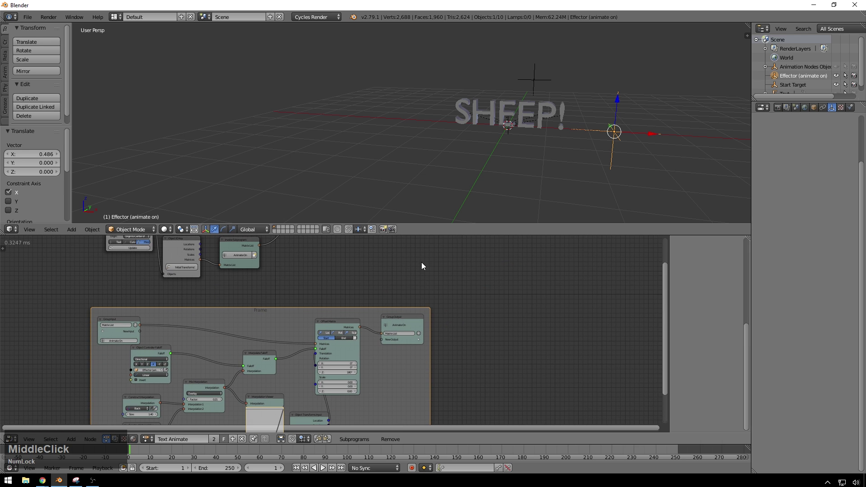
# - Duplicate the Invoke Subprogram call node and link the copy into the main node chain
pyautogui.middleClick(429, 266)
pyautogui.click(341, 261)
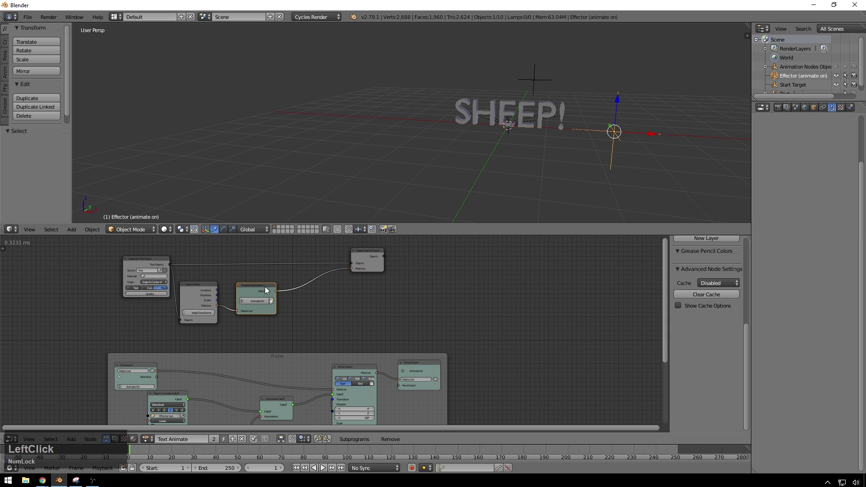
pyautogui.press('d')
pyautogui.click(330, 267)
pyautogui.press('ctrl+z')
pyautogui.press('ctrl+z')
pyautogui.click(251, 289)
pyautogui.press('d')
pyautogui.click(311, 273)
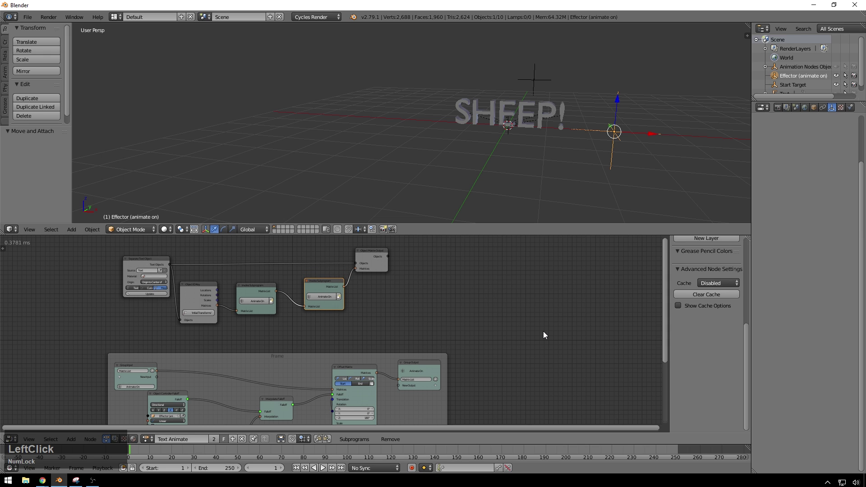
# - Add a new Group subprogram from the Subprograms menu and name it 'Animate Off'
pyautogui.press('a')
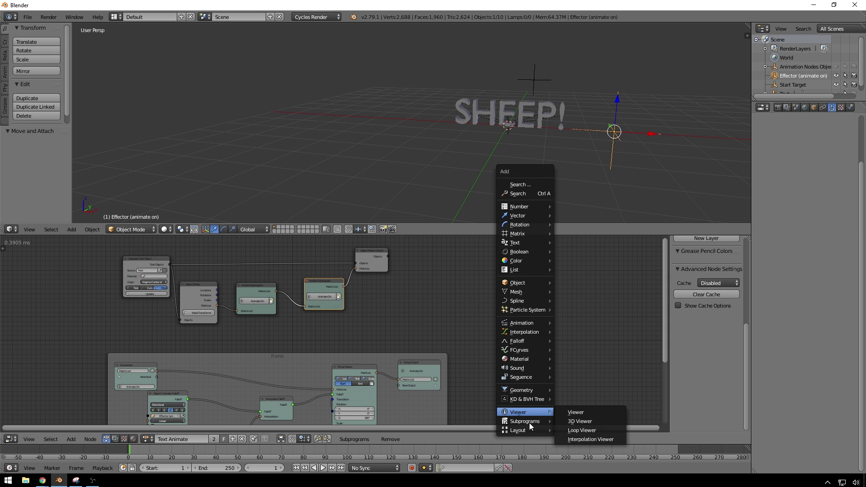
pyautogui.click(582, 396)
pyautogui.click(537, 347)
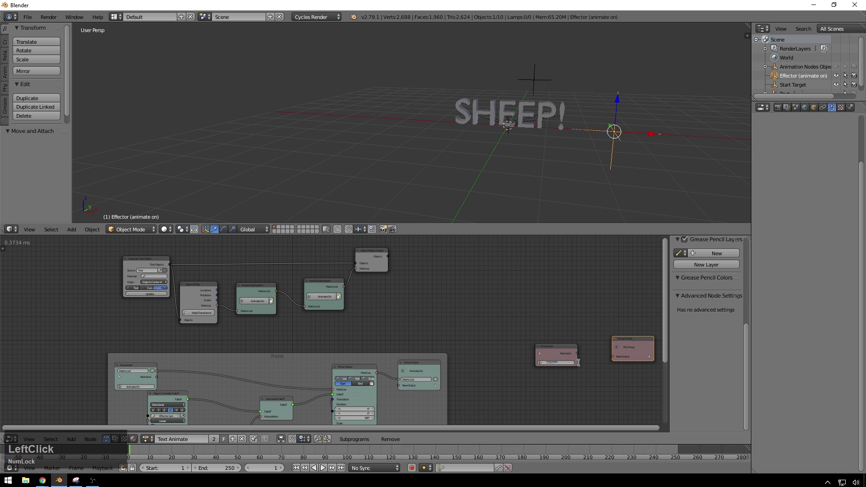
pyautogui.write('animate')
pyautogui.press('space')
pyautogui.write('off')
pyautogui.press('Return')
pyautogui.scroll(-3)
# - Copy the Animate On frame's nodes to the right and swap in the Animate Off group input and output
pyautogui.middleClick(486, 333)
pyautogui.click(145, 320)
pyautogui.press('d')
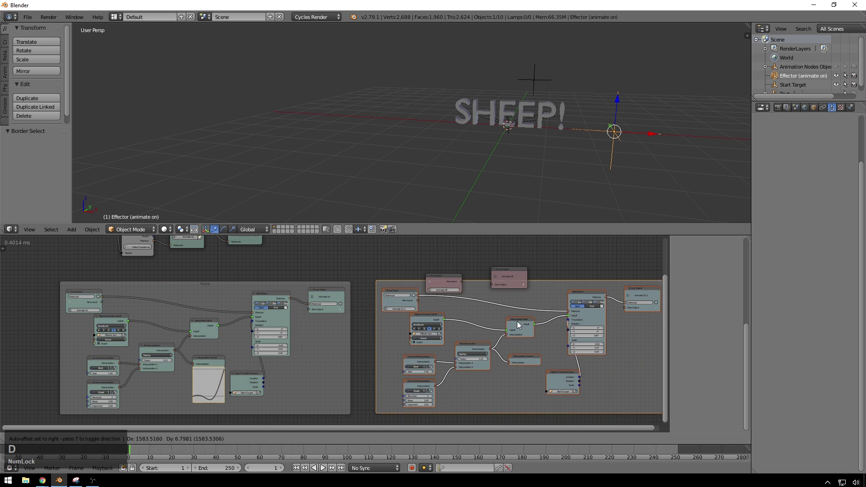
pyautogui.click(518, 323)
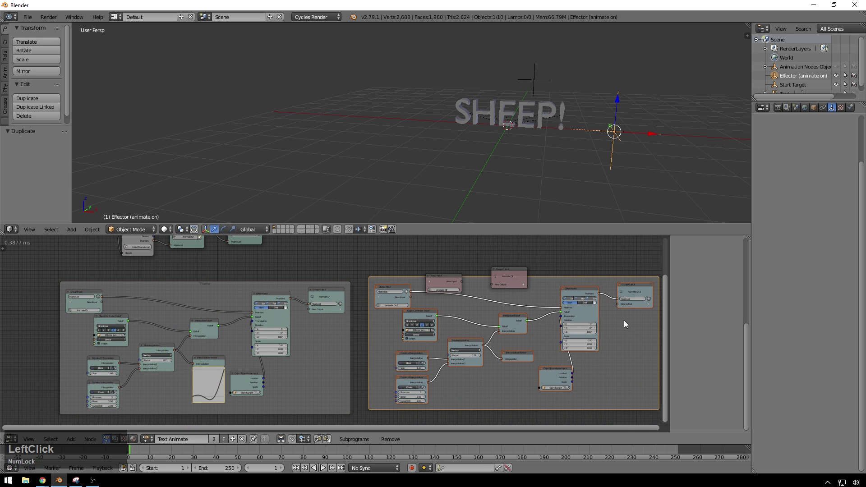
pyautogui.press('Delete')
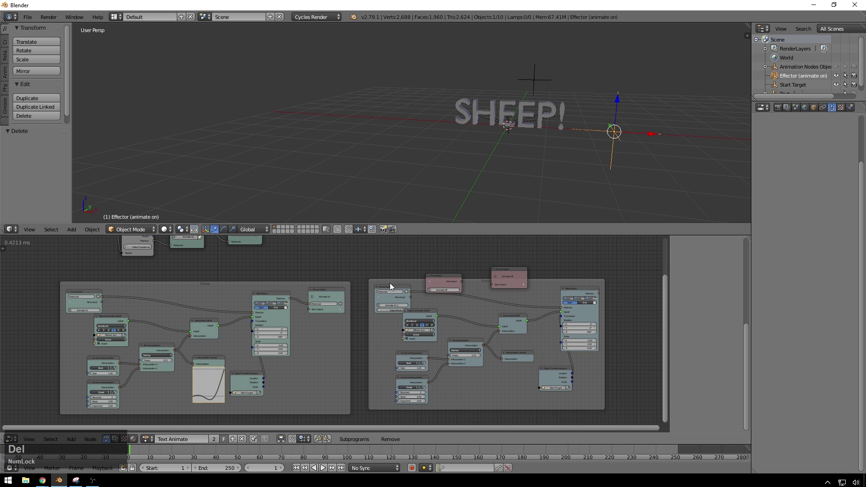
pyautogui.click(391, 288)
pyautogui.press('Delete')
pyautogui.click(445, 278)
pyautogui.click(516, 273)
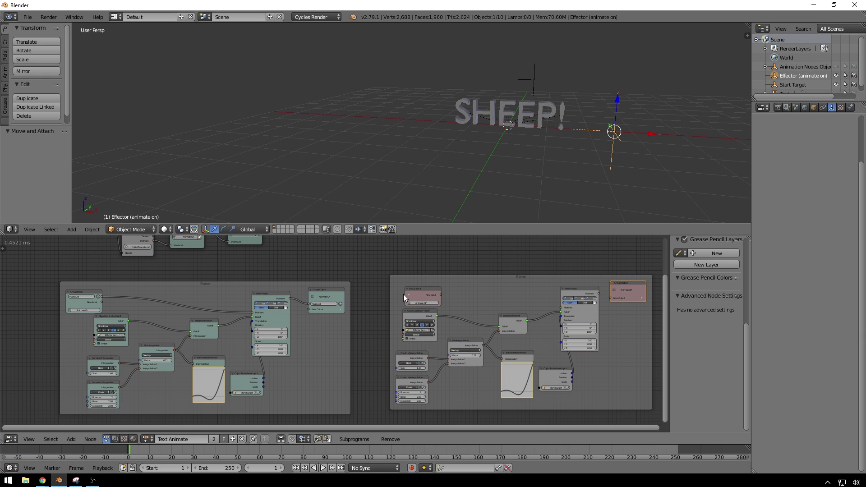
# - Add a Matrix List socket to the Animate Off group and wire it into the copied Offset Matrix
pyautogui.click(412, 298)
pyautogui.write('matri')
pyautogui.press('Down')
pyautogui.press('Return')
pyautogui.click(444, 298)
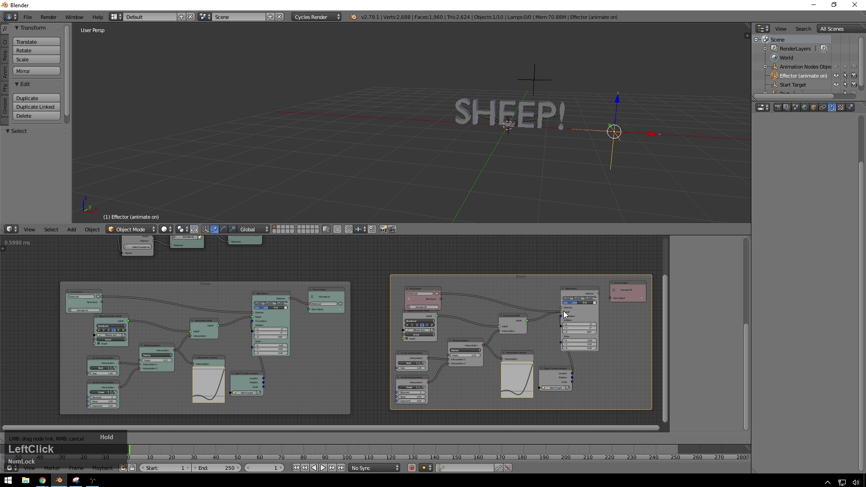
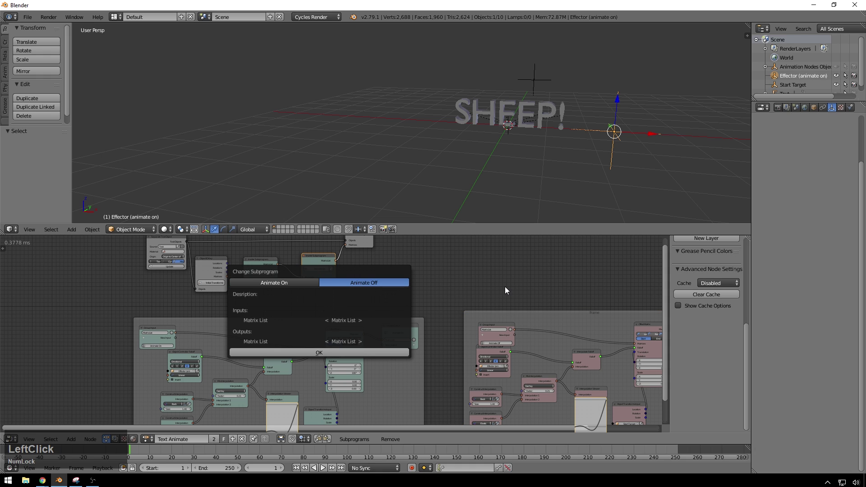
# - Add a new plain-axes Empty to the scene to drive the Animate Off falloff
pyautogui.press('shift+a')
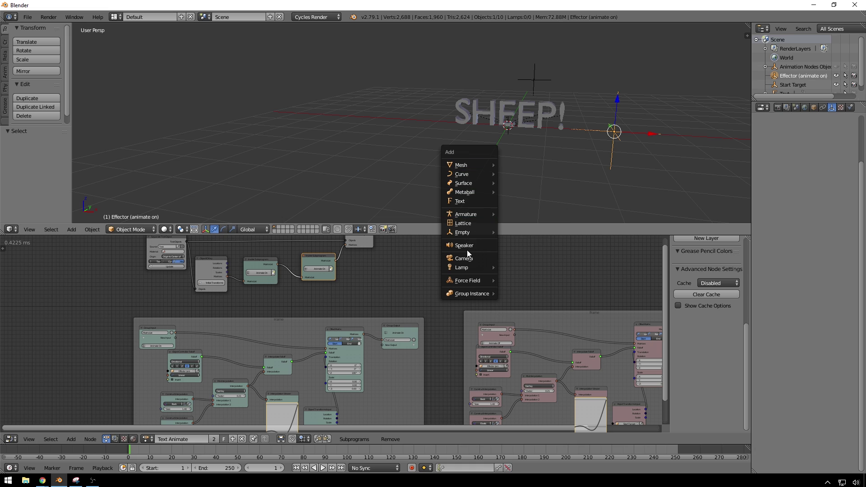
pyautogui.click(470, 233)
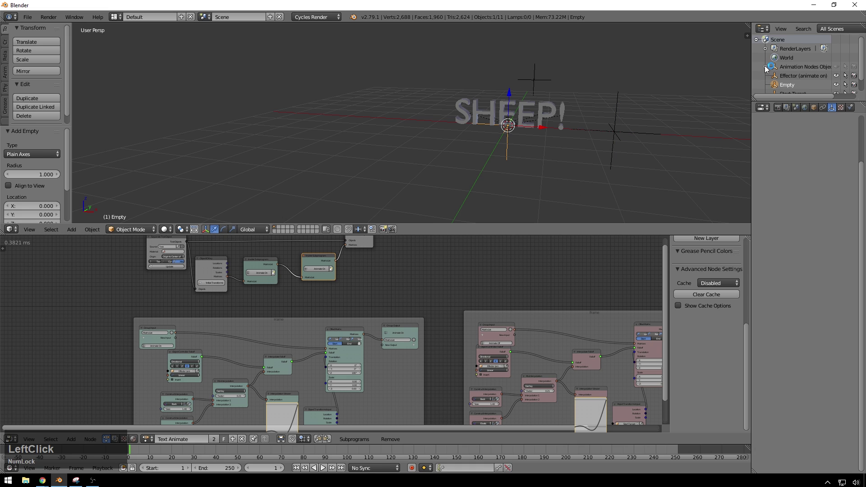
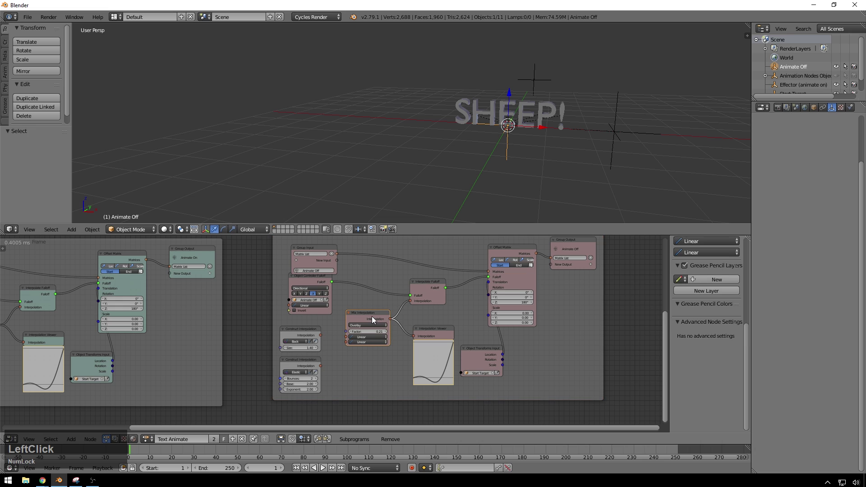
# - Remove Mix Interpolation and its viewer, and feed an Exponential curve into the falloff instead
pyautogui.press('Delete')
pyautogui.click(431, 334)
pyautogui.press('Delete')
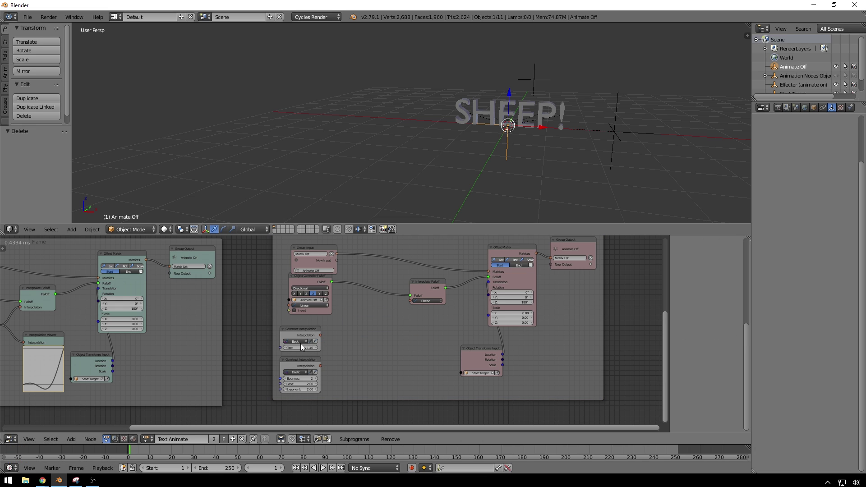
pyautogui.click(304, 345)
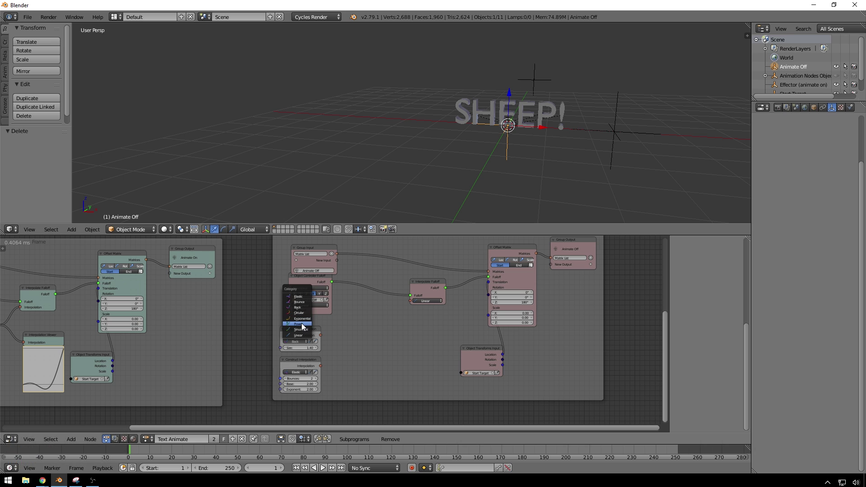
pyautogui.click(304, 321)
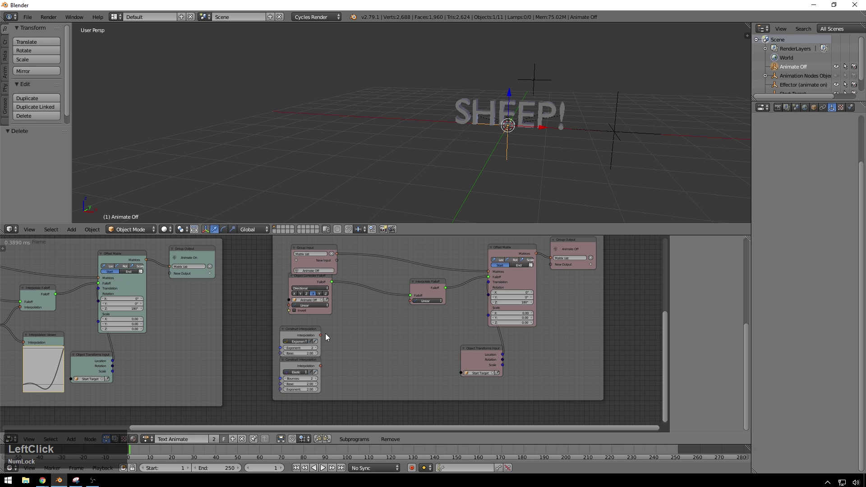
pyautogui.click(332, 338)
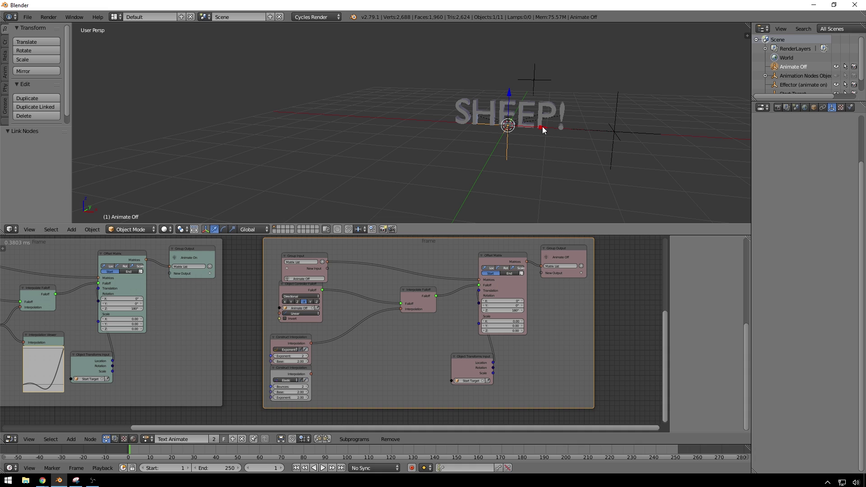
# - Cut the Start Target transforms link from the copied Offset Matrix so it uses its own translation
pyautogui.click(473, 363)
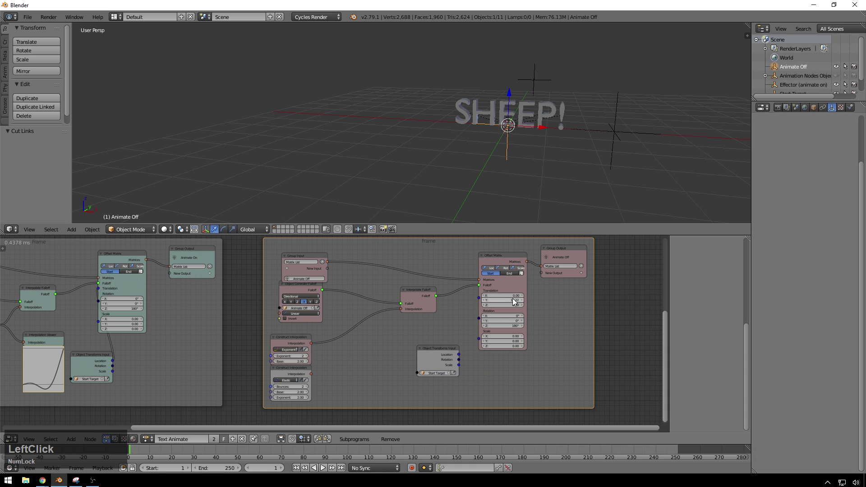
pyautogui.press('KP_0')
pyautogui.press('shift+Tab')
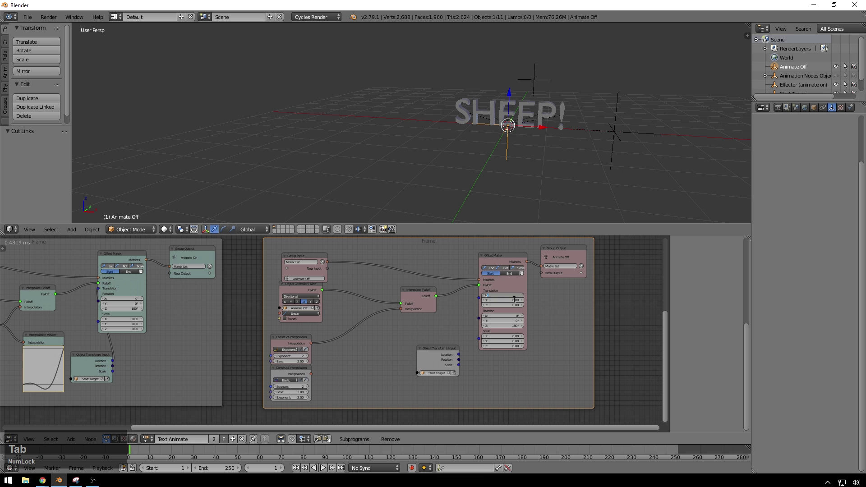
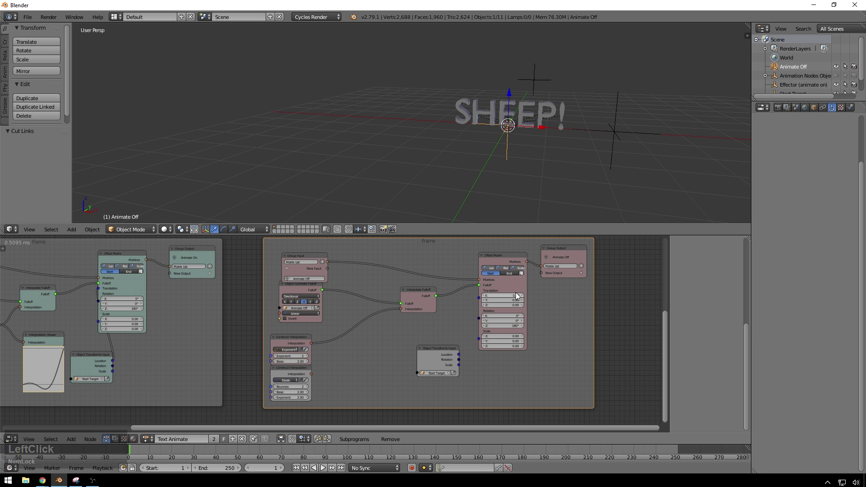
pyautogui.click(519, 296)
pyautogui.middleClick(235, 301)
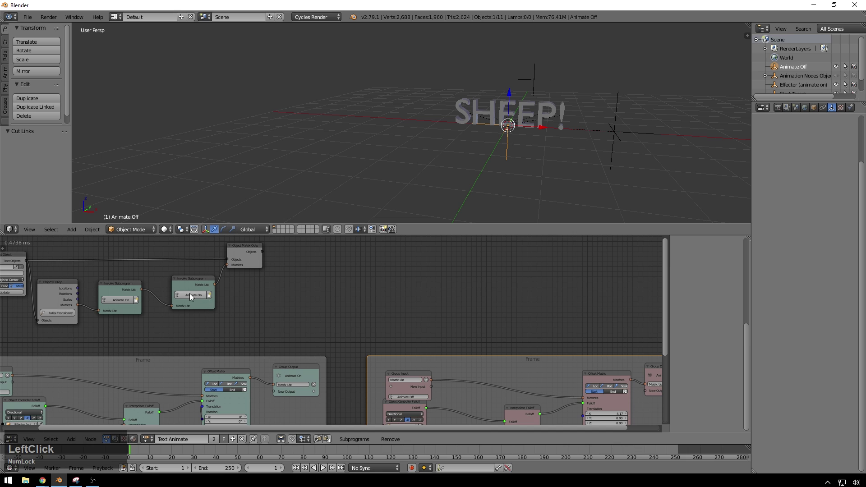